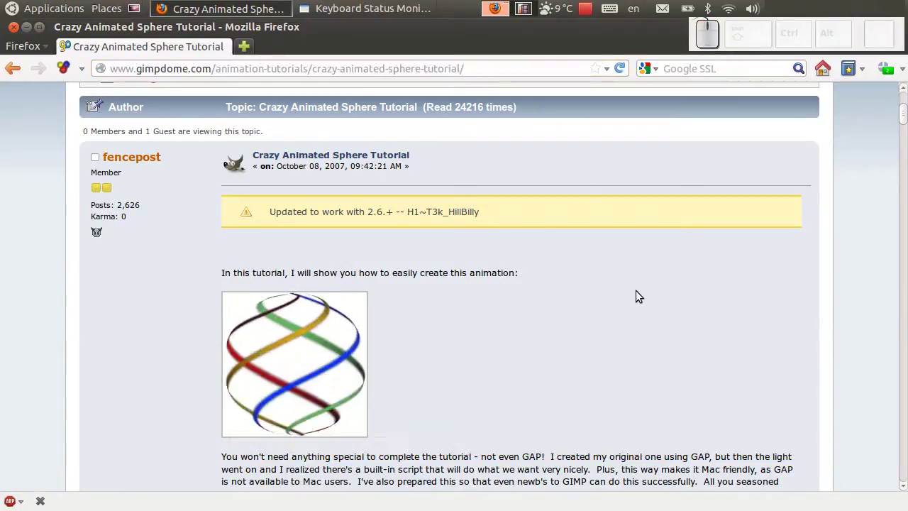
# Launch GIMP from the Applications menu after scrolling through the tutorial
pyautogui.scroll(-3)
pyautogui.scroll(-3)
pyautogui.scroll(-3)
pyautogui.scroll(-3)
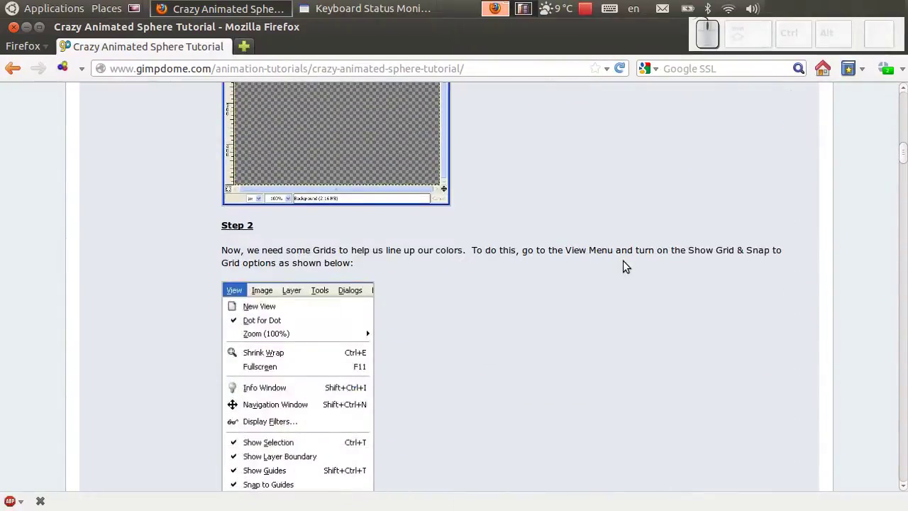
pyautogui.scroll(-3)
pyautogui.scroll(3)
pyautogui.scroll(3)
pyautogui.scroll(3)
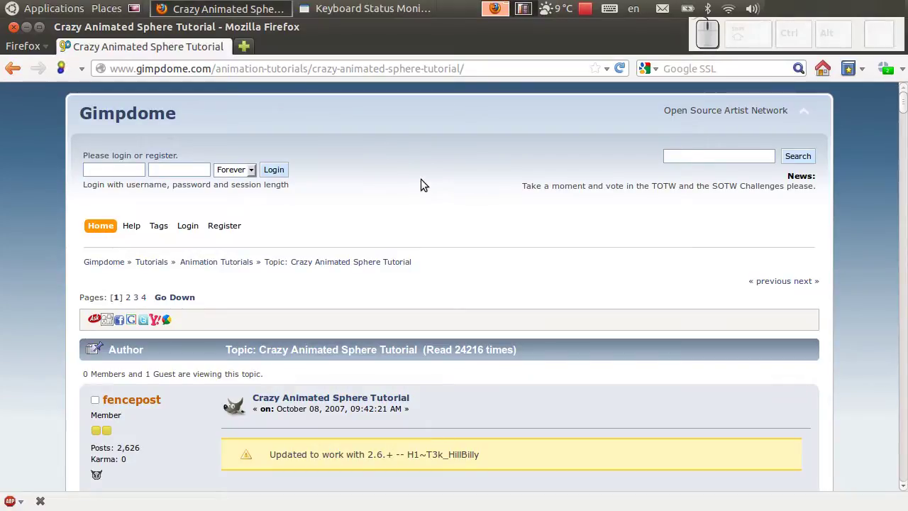
pyautogui.scroll(-3)
pyautogui.click(81, 11)
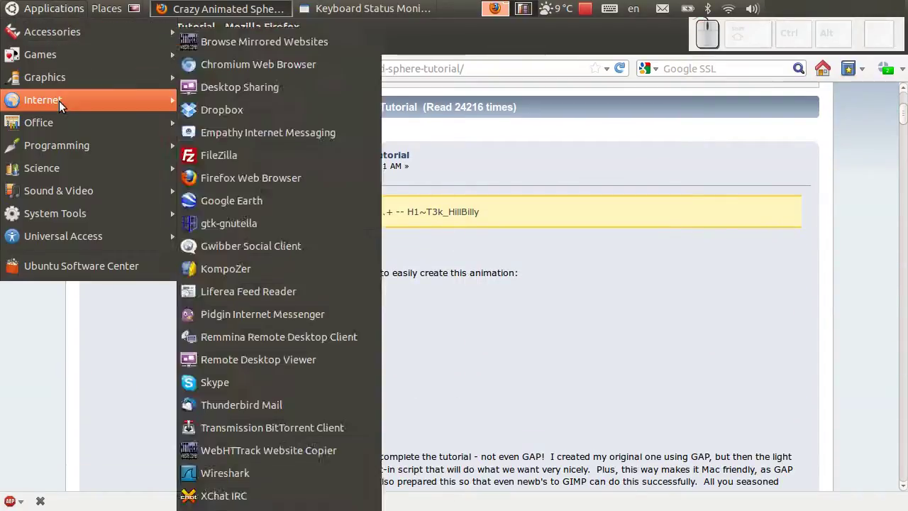
pyautogui.click(253, 148)
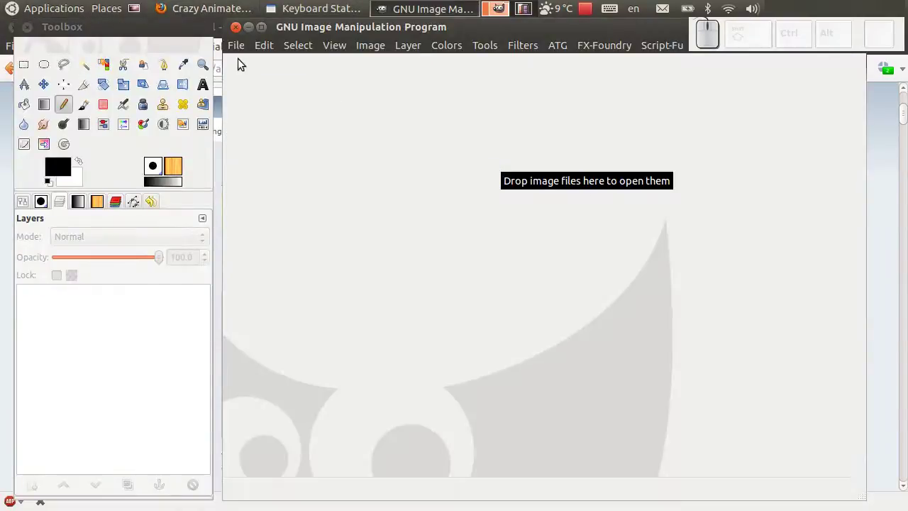
# Create a new 500 × 500 pixel image filled with transparency
pyautogui.click(241, 50)
pyautogui.click(243, 59)
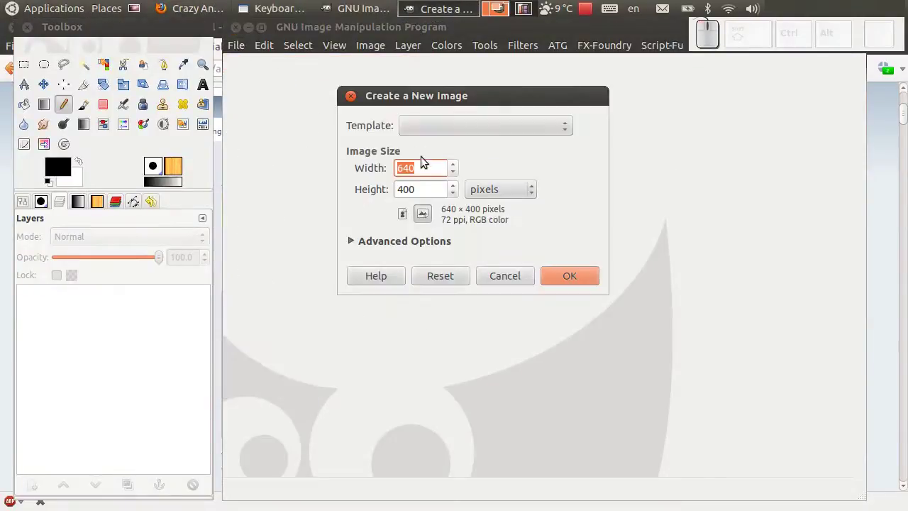
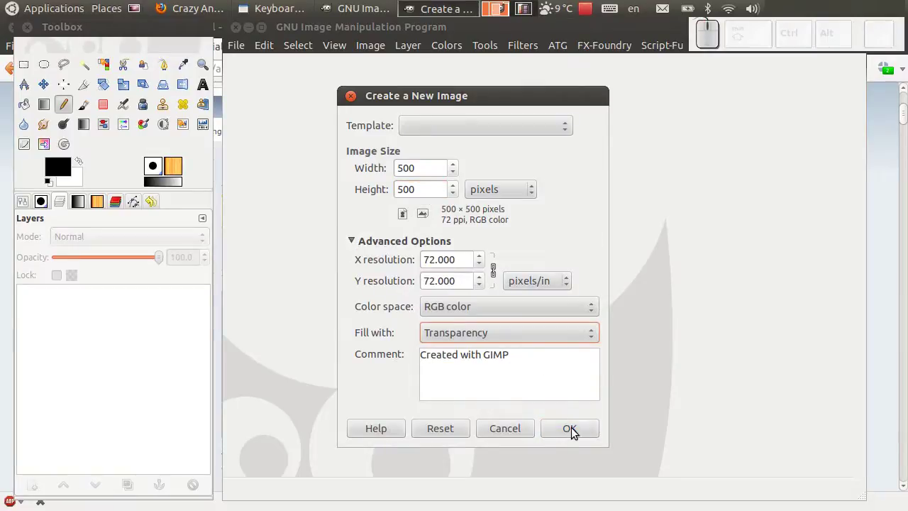
pyautogui.click(575, 429)
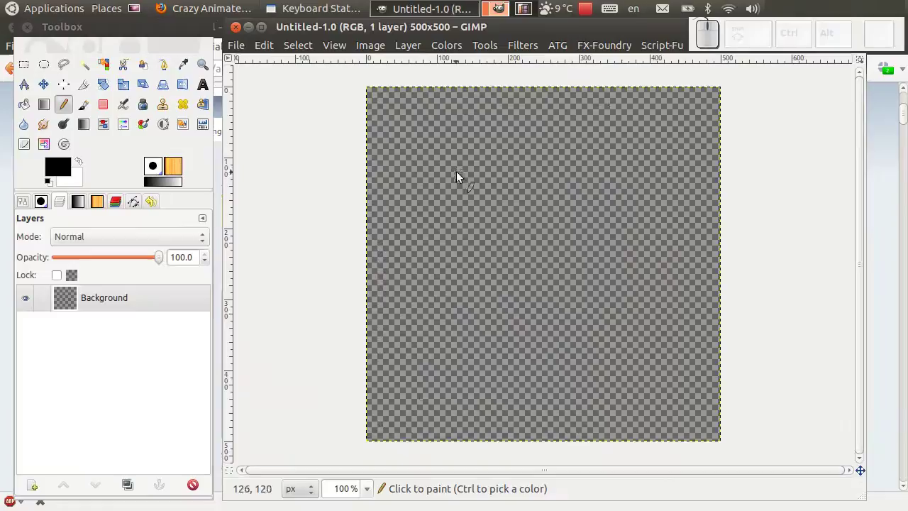
# Show the image grid and enable Snap to Grid
pyautogui.click(338, 54)
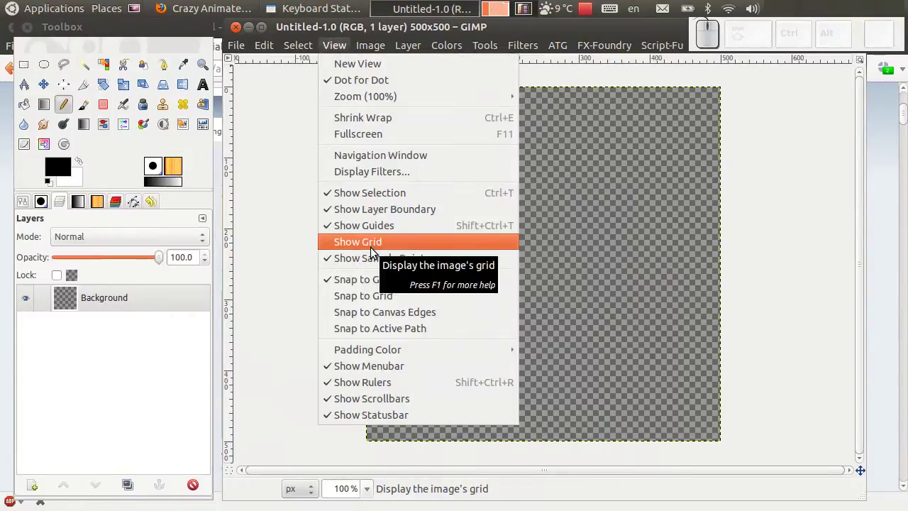
pyautogui.click(377, 251)
pyautogui.click(348, 53)
pyautogui.click(366, 299)
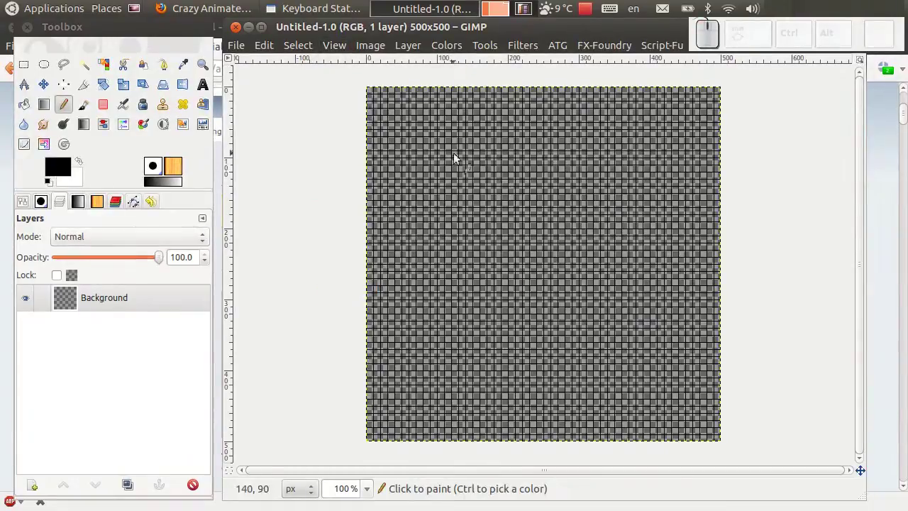
pyautogui.scroll(3)
pyautogui.scroll(-3)
pyautogui.scroll(3)
pyautogui.scroll(-3)
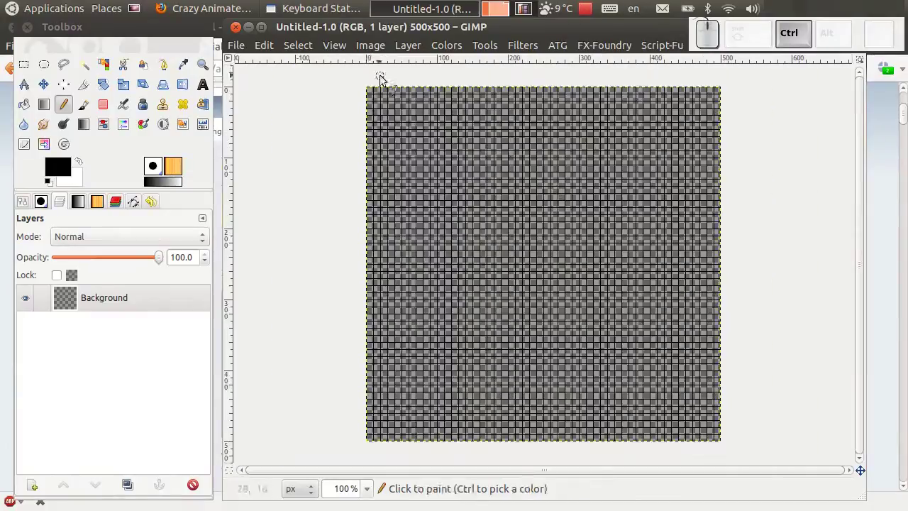
# Configure the grid for 100 px spacing and select the Paintbrush tool
pyautogui.click(373, 53)
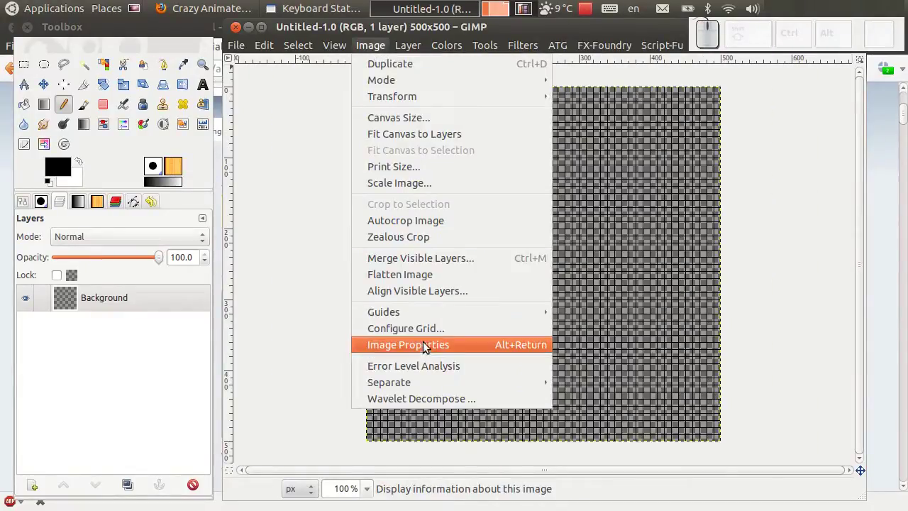
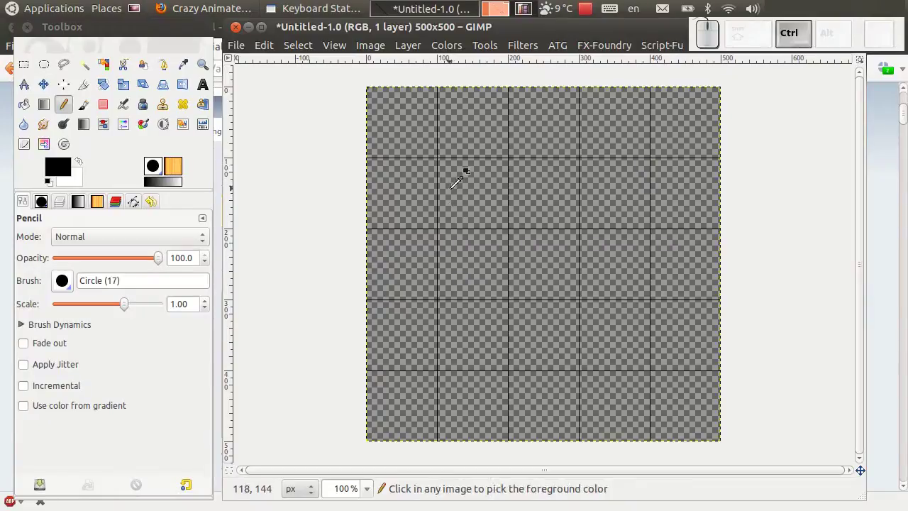
pyautogui.scroll(-3)
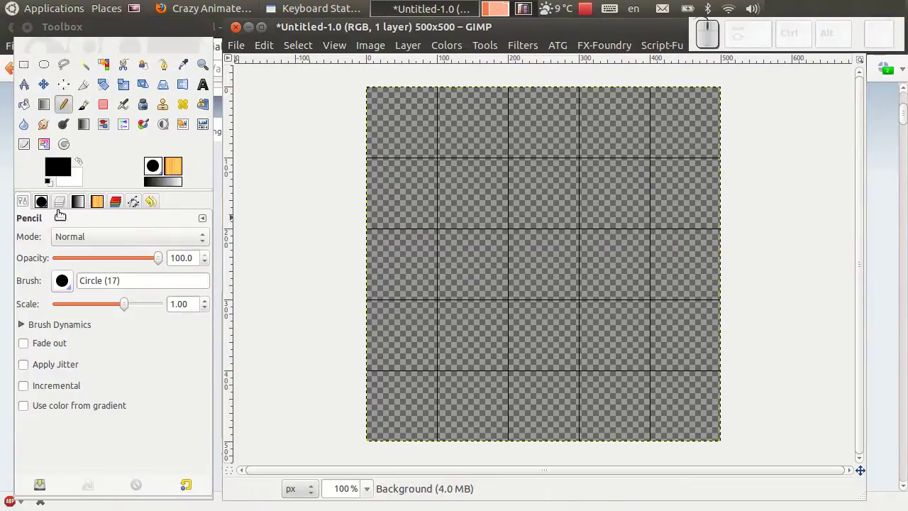
pyautogui.click(90, 112)
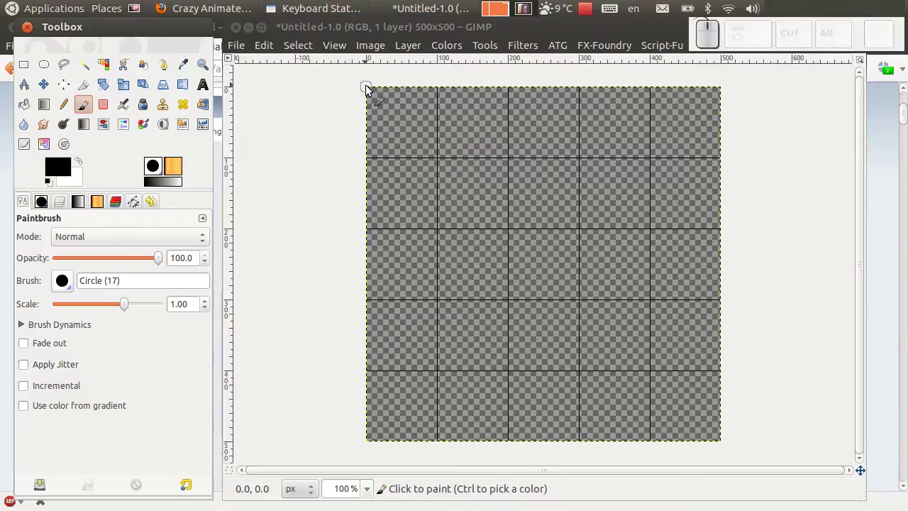
# Paint a straight black stripe from the top-left to the bottom-right corner, redoing a first attempt
pyautogui.click(371, 89)
pyautogui.click(724, 445)
pyautogui.press('ctrl+z')
pyautogui.press('ctrl+z')
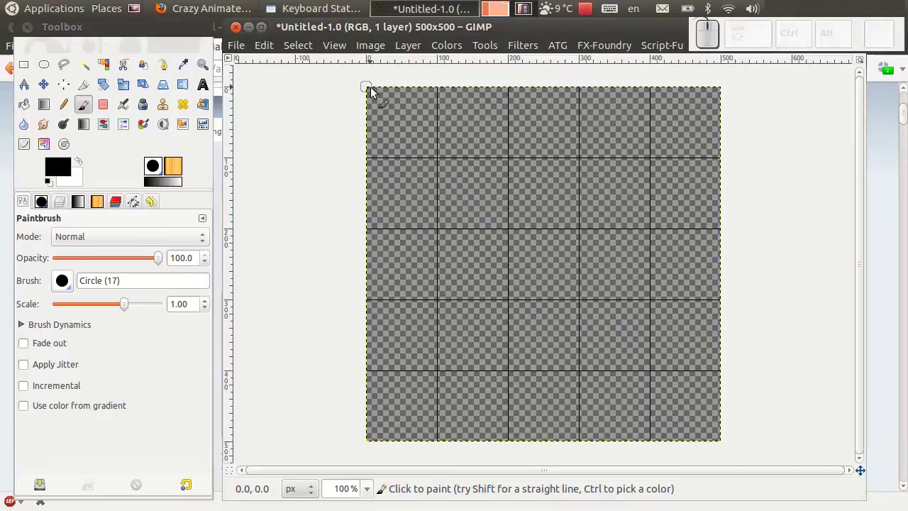
pyautogui.click(374, 90)
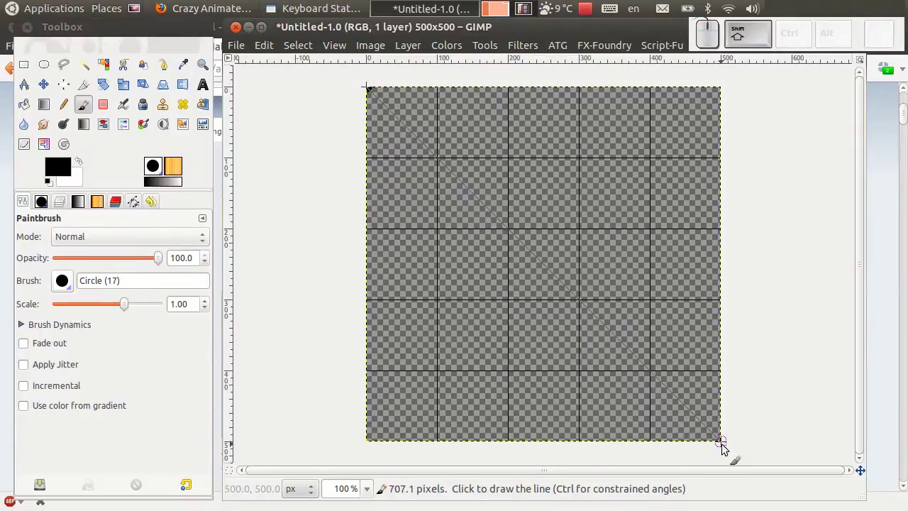
pyautogui.click(726, 446)
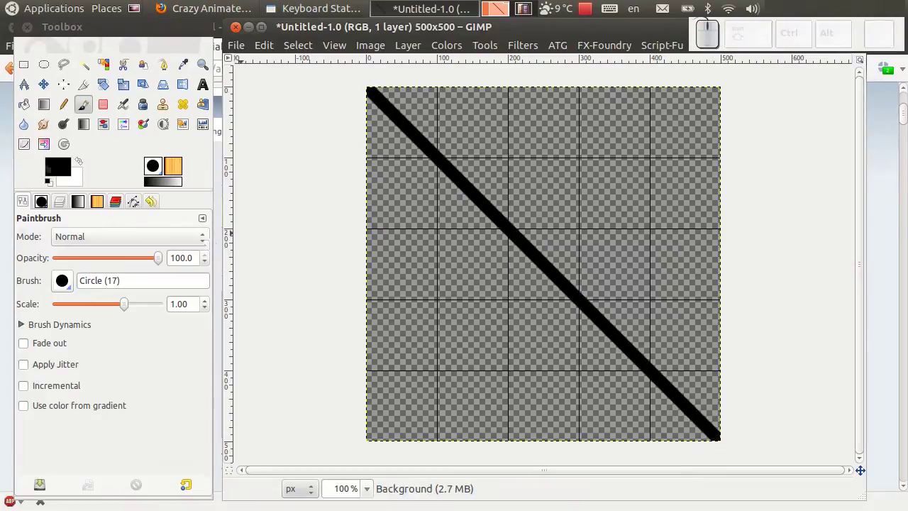
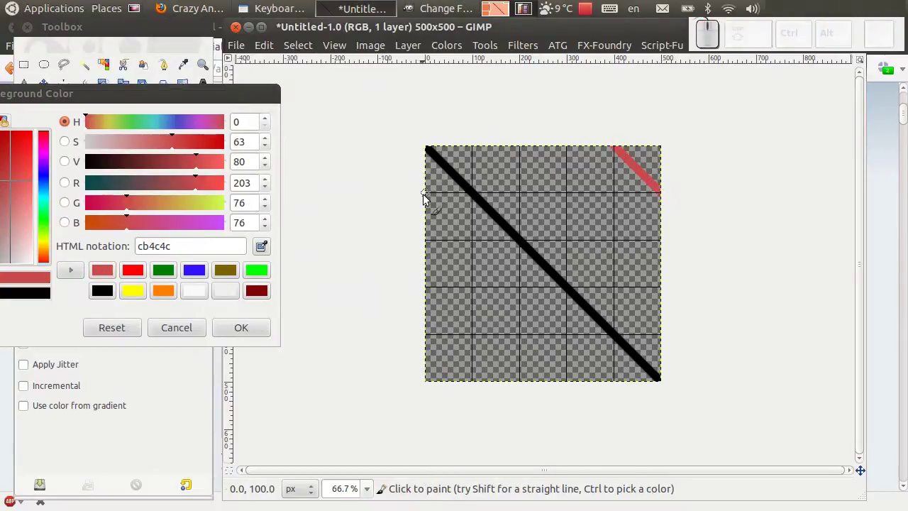
# Paint parallel muted red, red, green and blue stripes beside the black one and accept the colour chooser
pyautogui.click(428, 197)
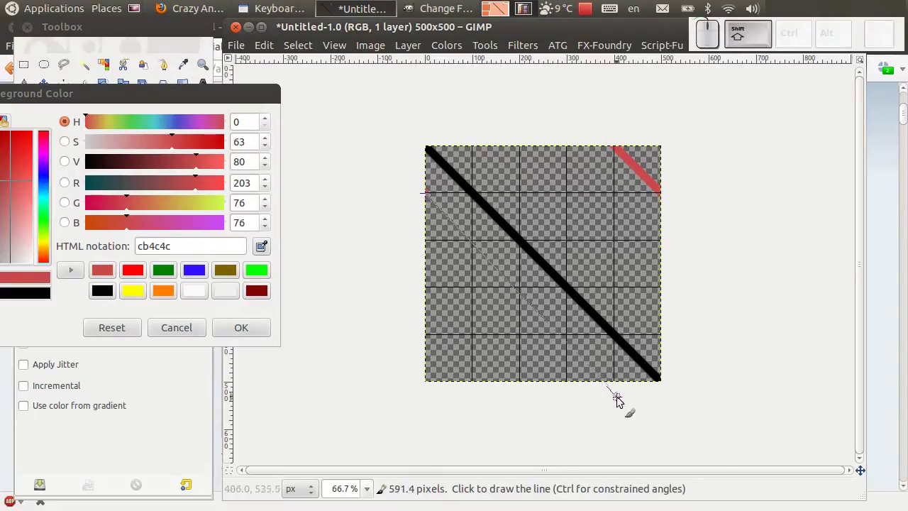
pyautogui.click(618, 386)
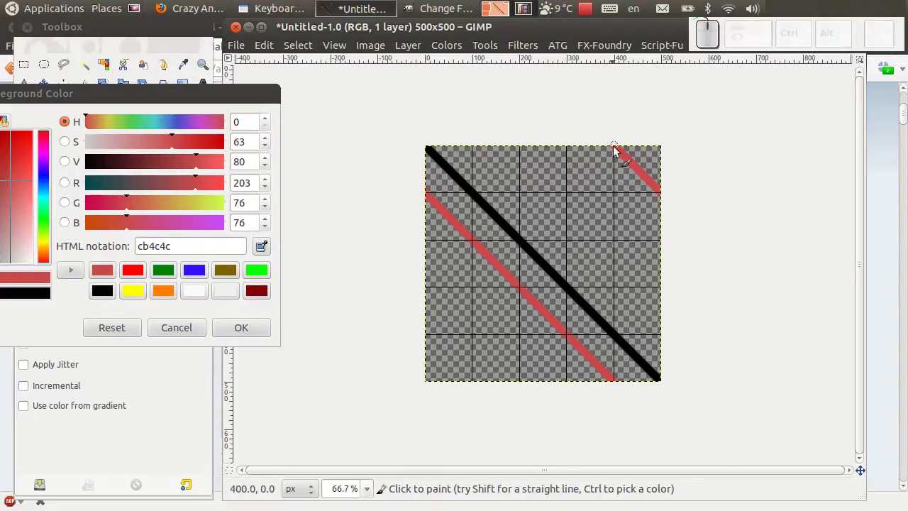
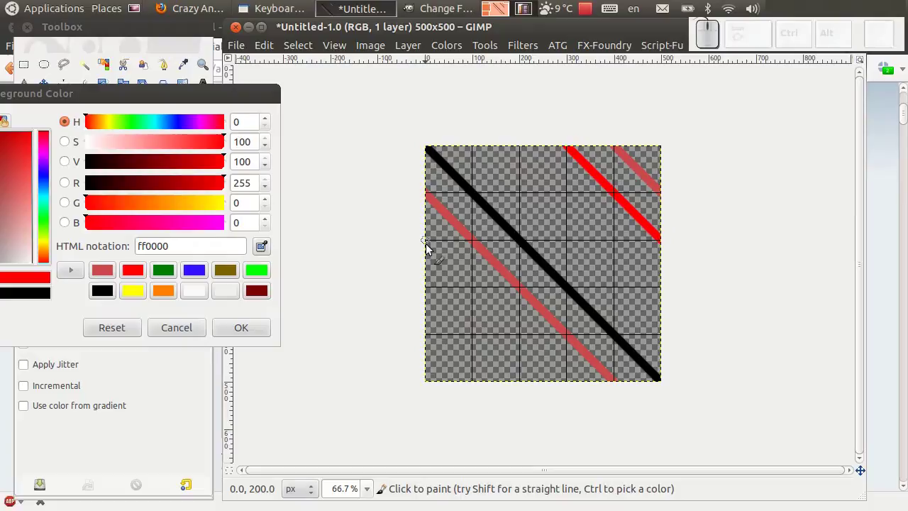
pyautogui.click(430, 247)
pyautogui.click(568, 386)
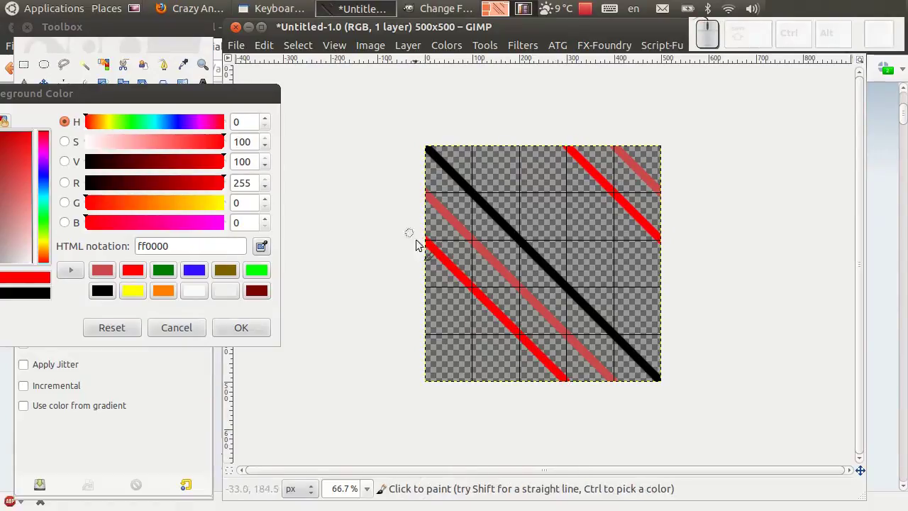
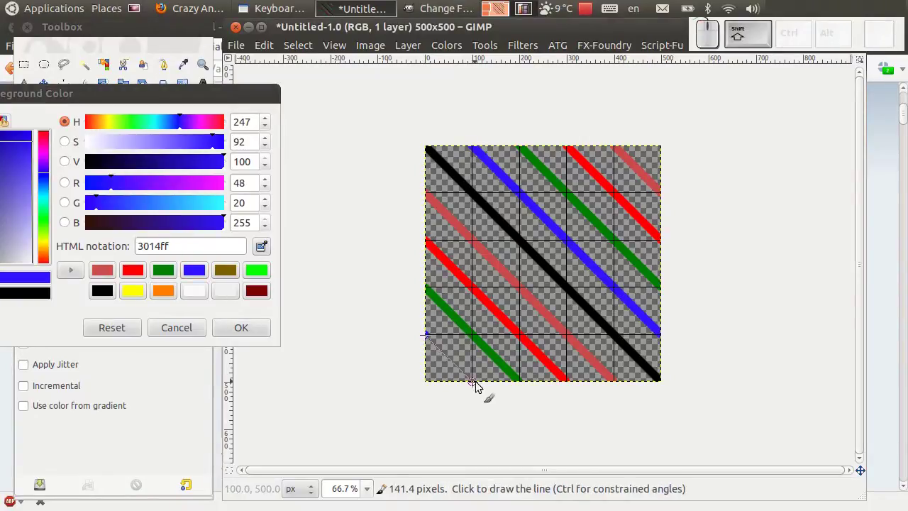
pyautogui.click(476, 383)
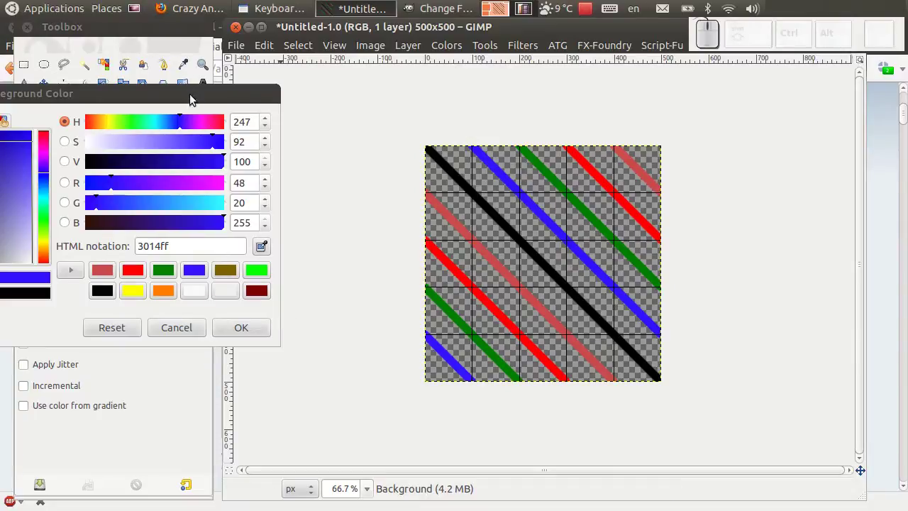
pyautogui.click(194, 99)
pyautogui.click(330, 333)
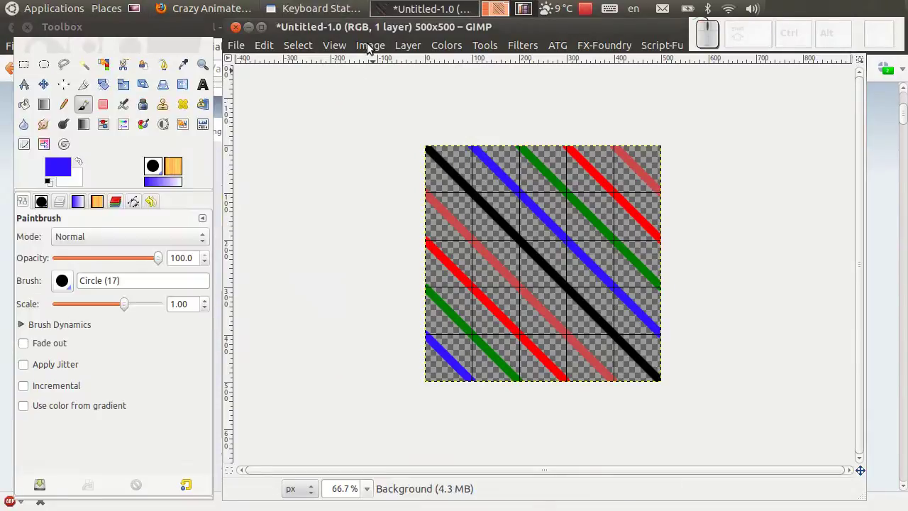
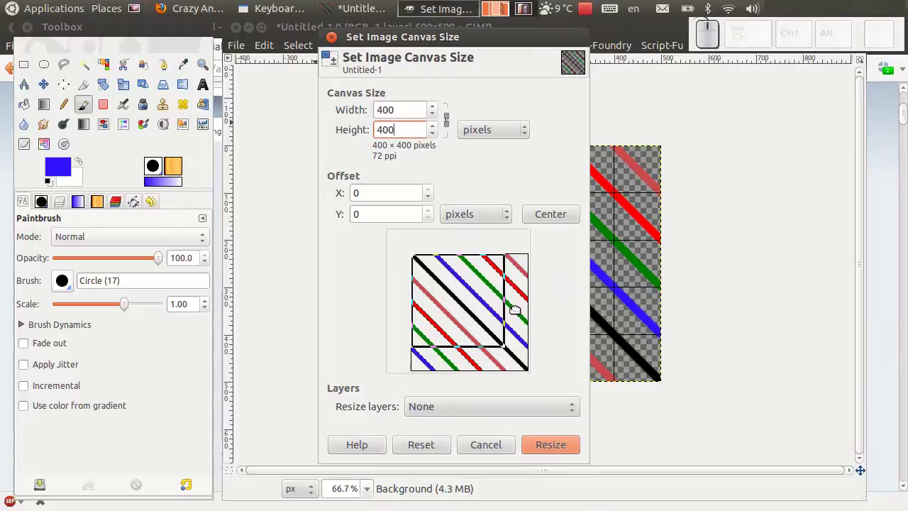
# Resize the canvas to 400 × 400 at offset 0,0 and bring up the Filters menu
pyautogui.click(548, 211)
pyautogui.click(562, 450)
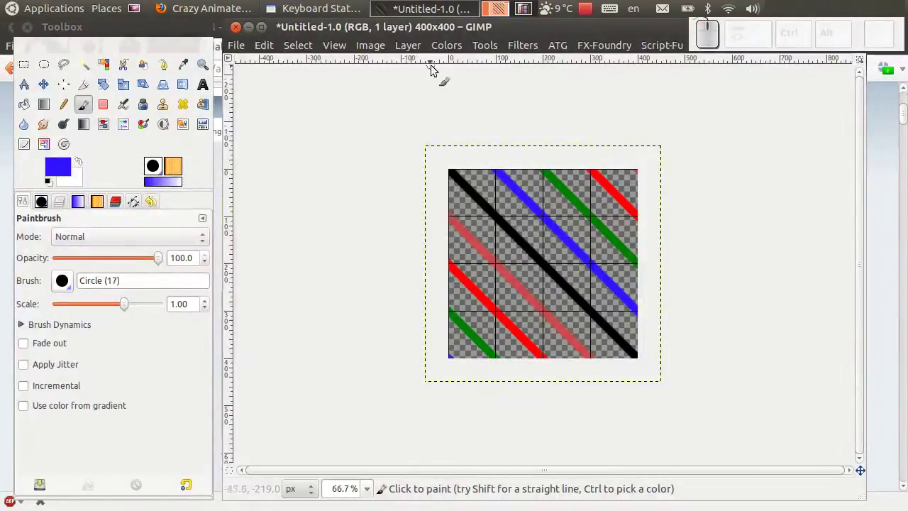
pyautogui.click(535, 54)
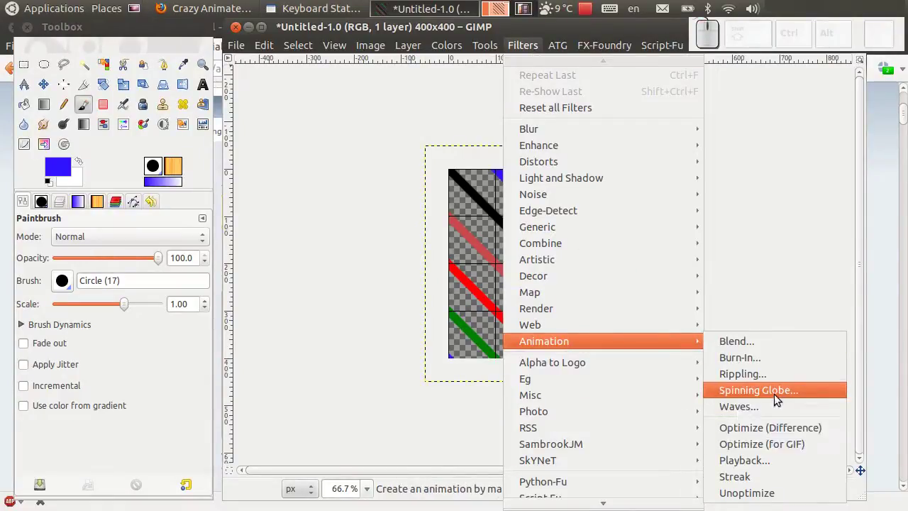
# Run Spinning Globe with 60 frames on a copy and bring up the generated image
pyautogui.click(799, 394)
pyautogui.moveTo(555, 142); pyautogui.dragTo(285, 203)
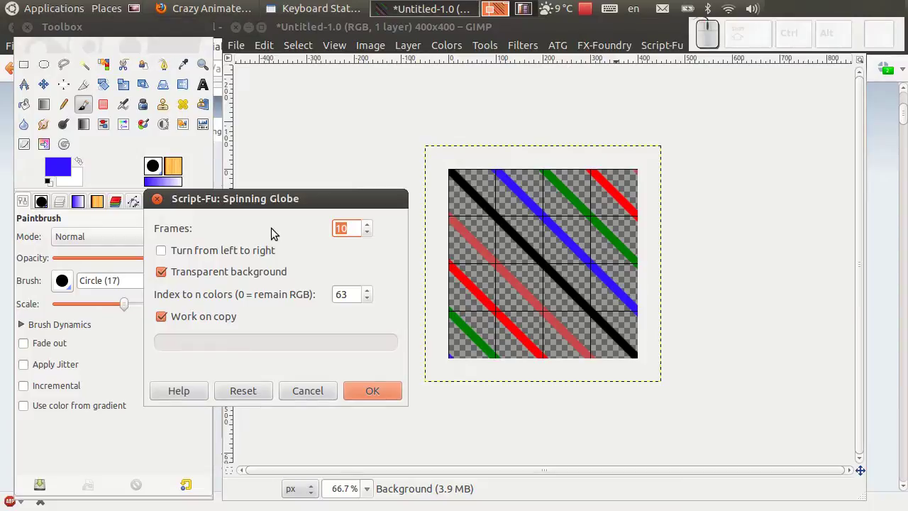
pyautogui.press('KP_6')
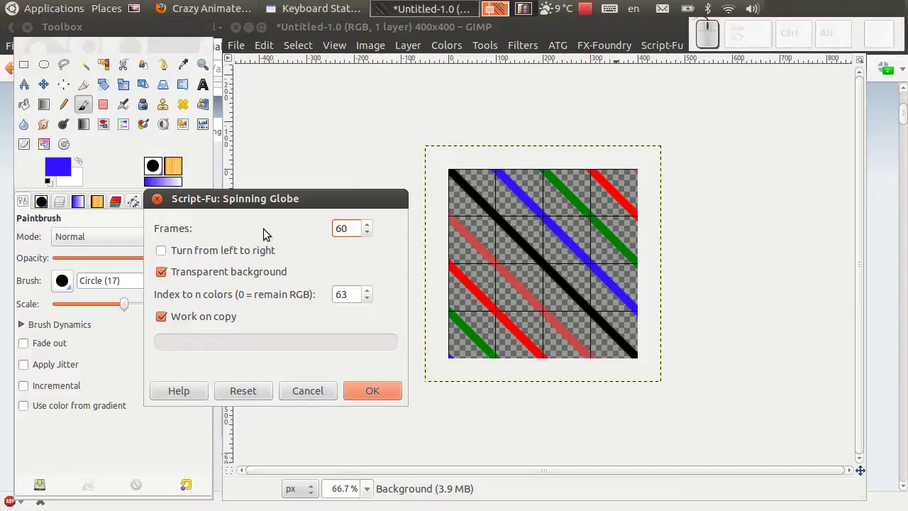
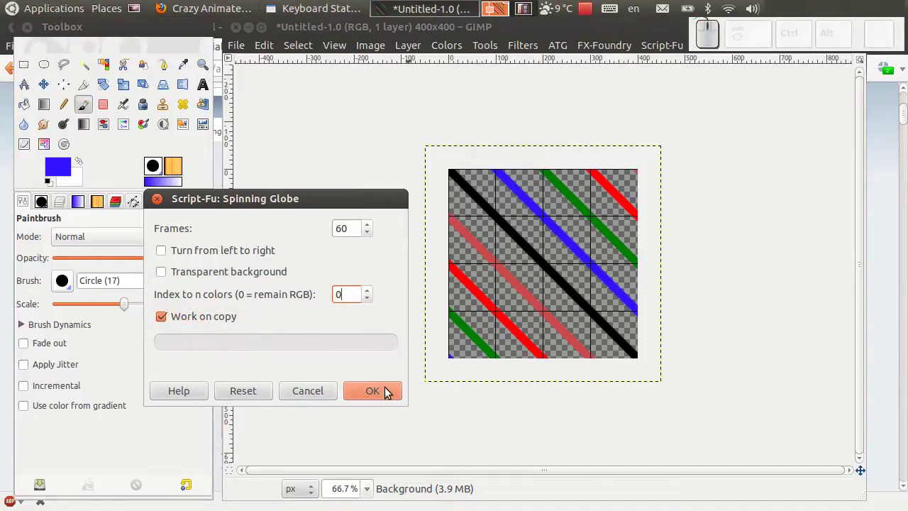
pyautogui.click(388, 392)
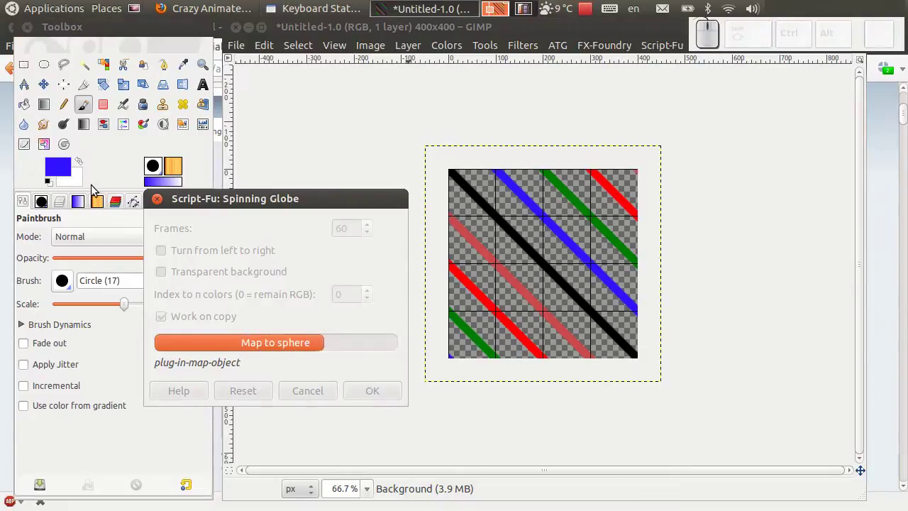
pyautogui.click(92, 186)
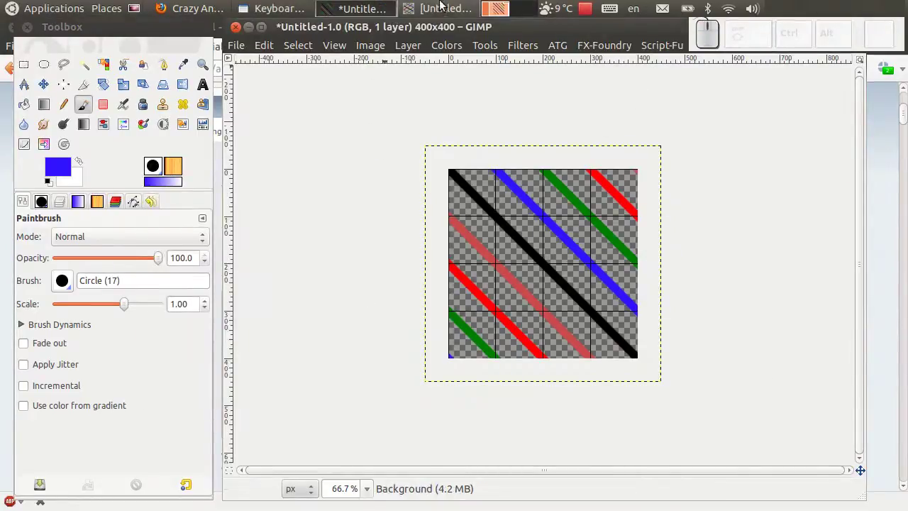
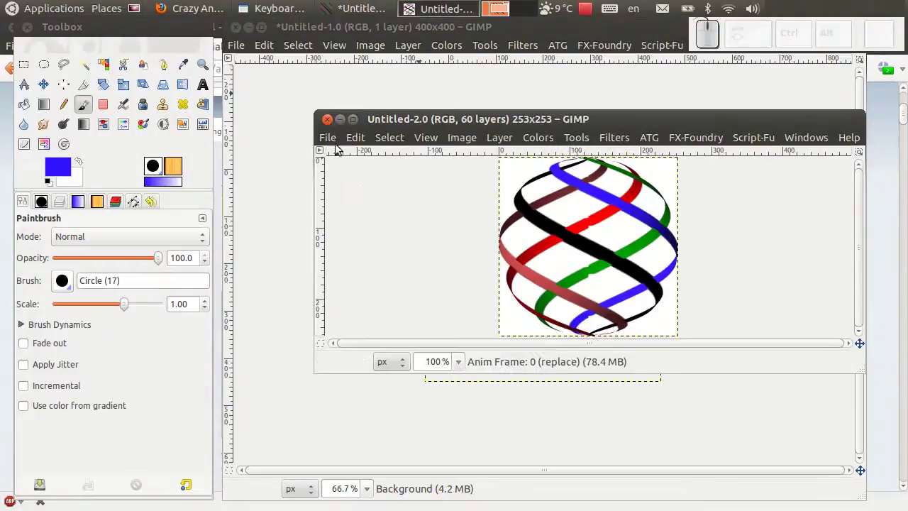
# Review the globe's 60 animation-frame layers in the Layers list
pyautogui.click(67, 207)
pyautogui.scroll(-3)
pyautogui.scroll(-3)
pyautogui.scroll(-3)
pyautogui.scroll(-3)
pyautogui.scroll(3)
pyautogui.scroll(3)
pyautogui.scroll(3)
pyautogui.click(341, 142)
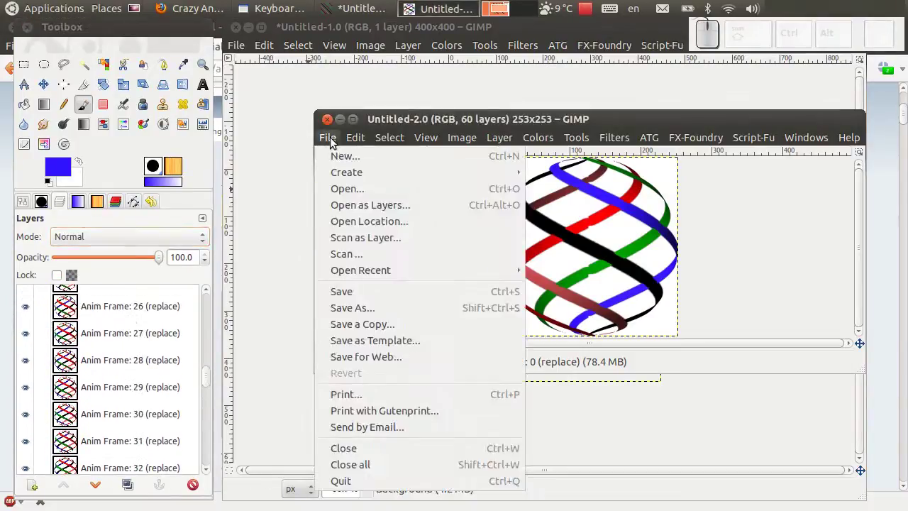
# Save the globe into the 46 folder under the name 46.gif
pyautogui.click(382, 304)
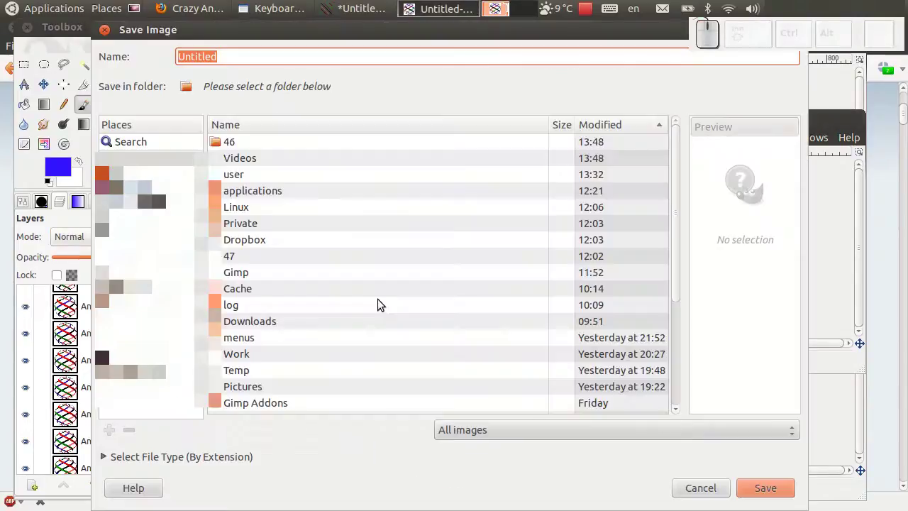
pyautogui.click(246, 152)
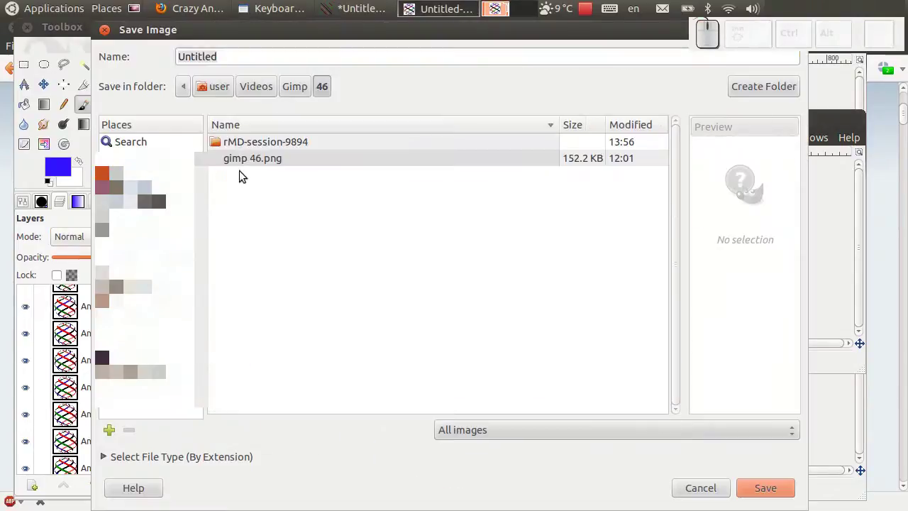
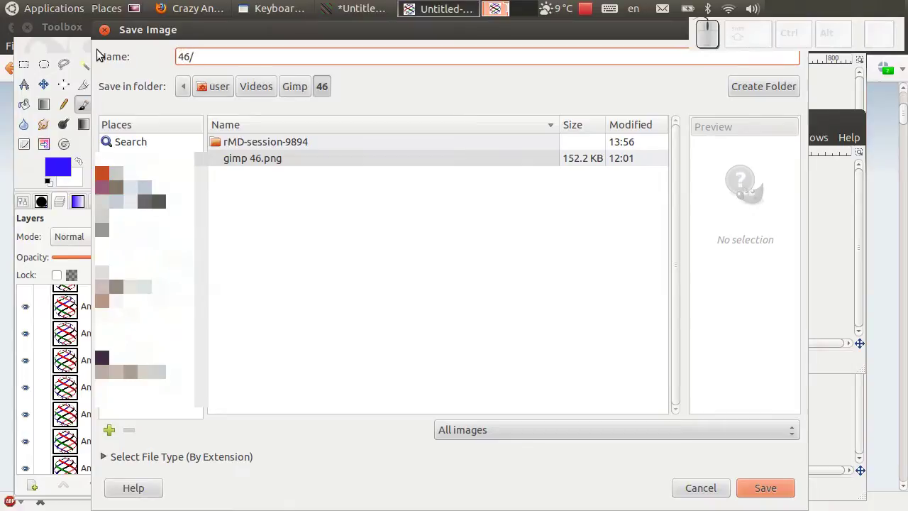
pyautogui.press('BackSpace')
pyautogui.press('i')
pyautogui.press('f')
pyautogui.press('Return')
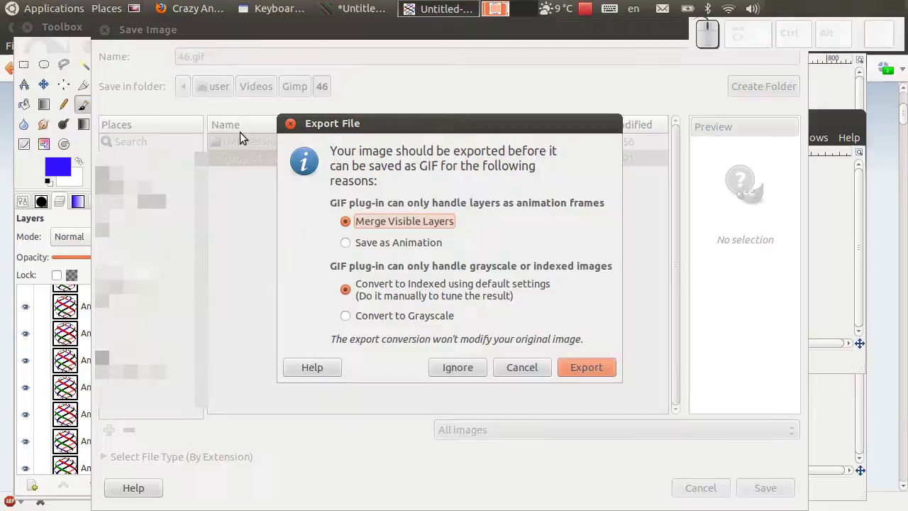
# Export as a forever-looping animated GIF with a 50 ms frame delay
pyautogui.click(400, 241)
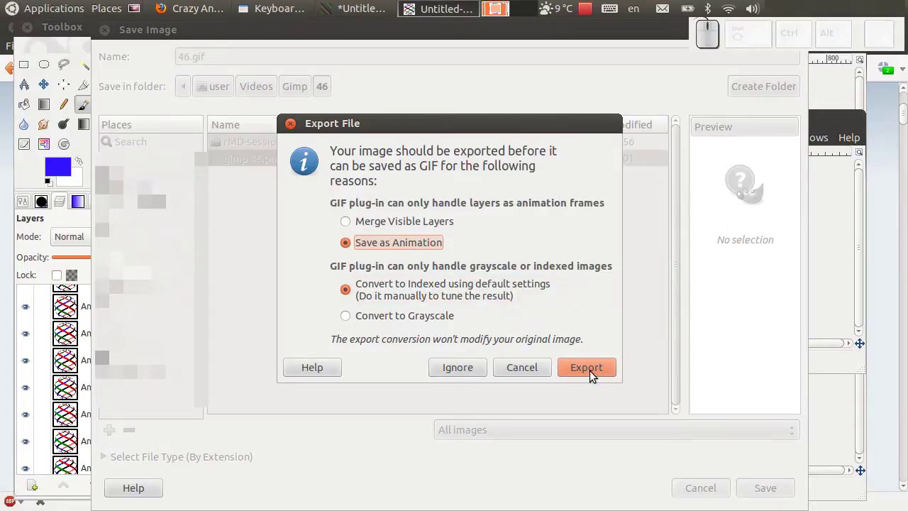
pyautogui.click(594, 376)
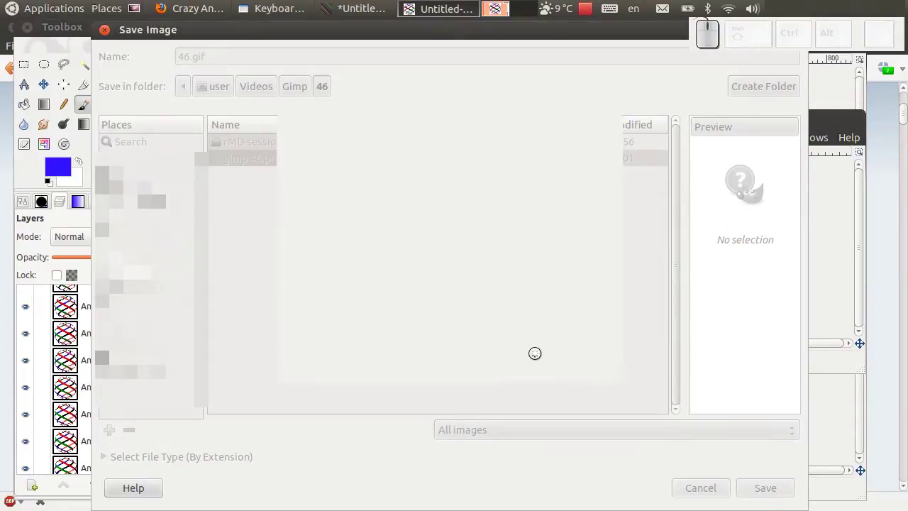
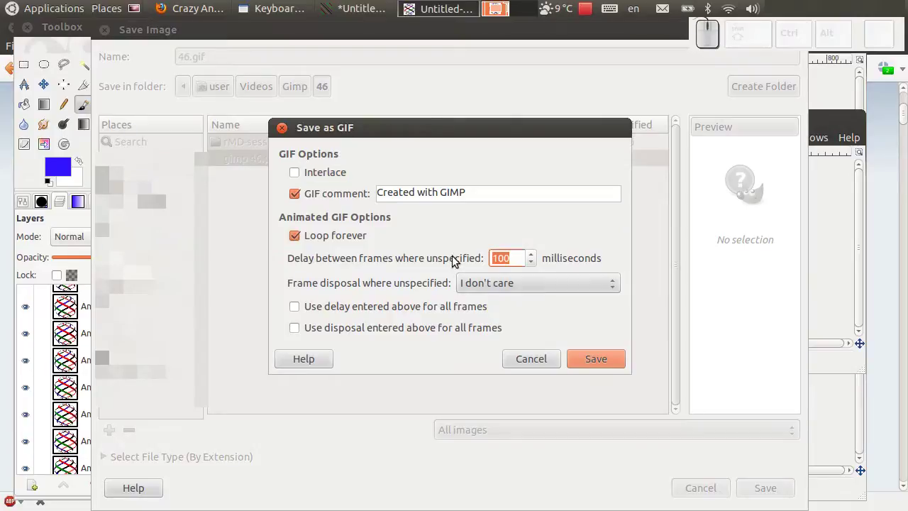
pyautogui.press('KP_5')
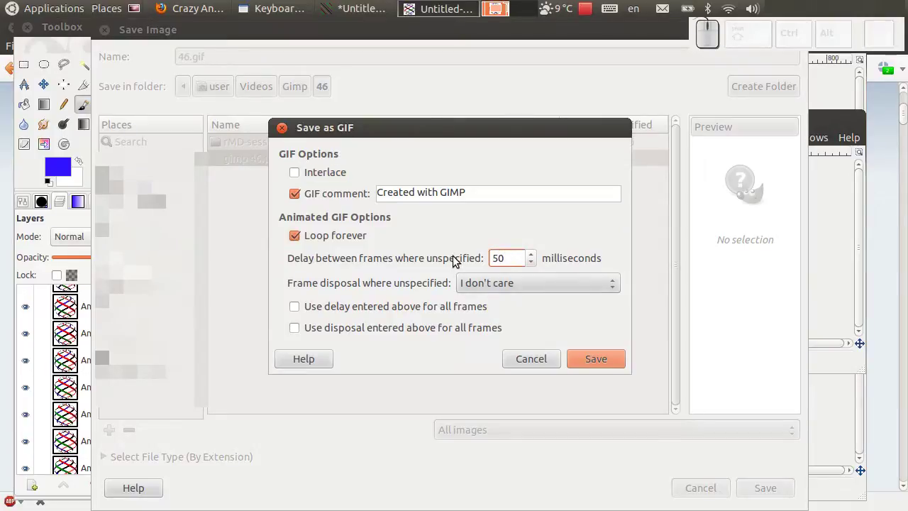
pyautogui.click(451, 252)
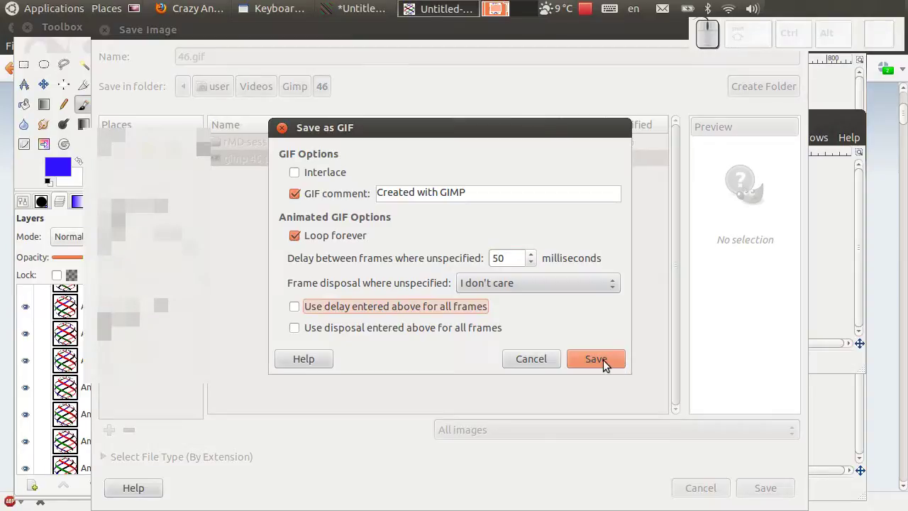
pyautogui.click(530, 242)
pyautogui.click(367, 240)
pyautogui.click(607, 360)
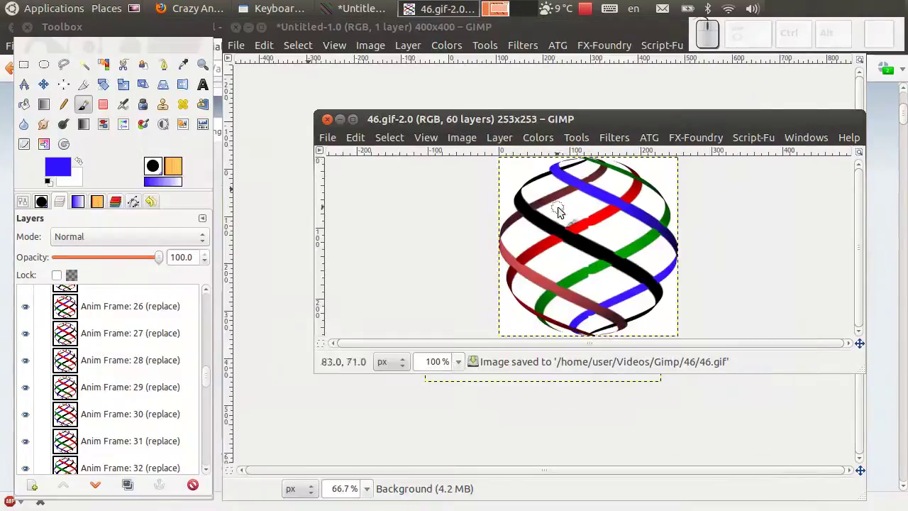
# Browse to the 46 folder and open 46.gif in Image Viewer
pyautogui.click(103, 5)
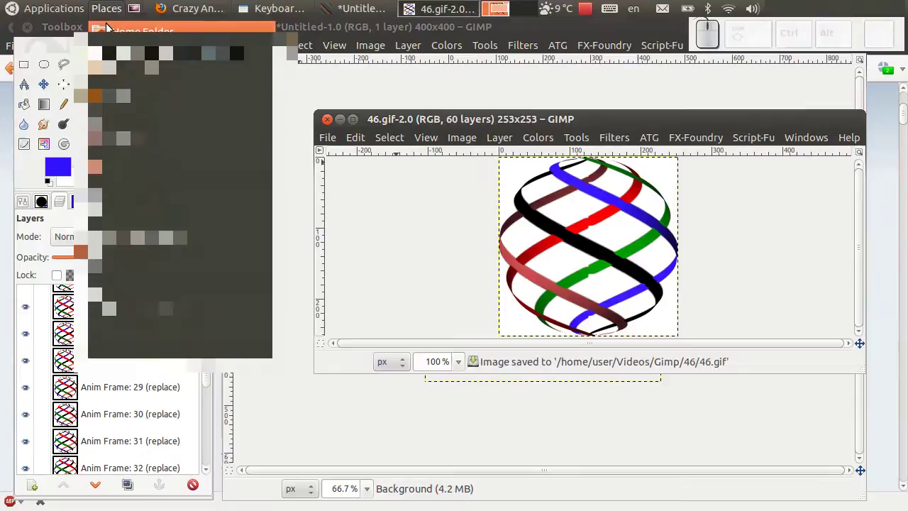
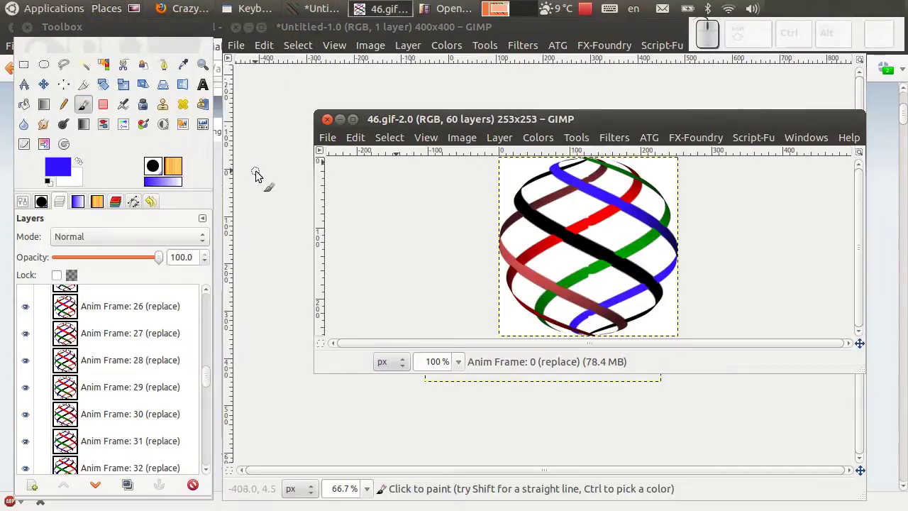
pyautogui.click(195, 133)
pyautogui.click(202, 156)
pyautogui.click(327, 139)
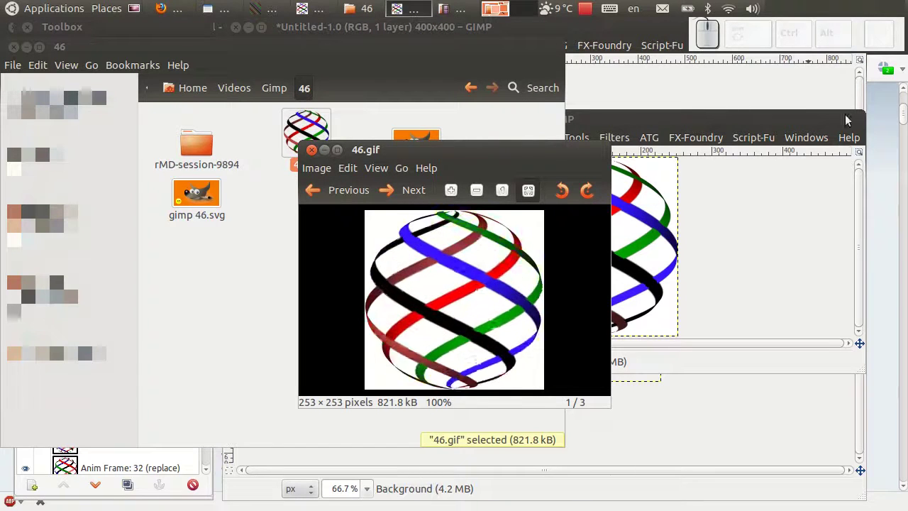
# Compare the tutorial's sample sphere in Firefox with the 46.gif preview, then close the preview
pyautogui.click(884, 113)
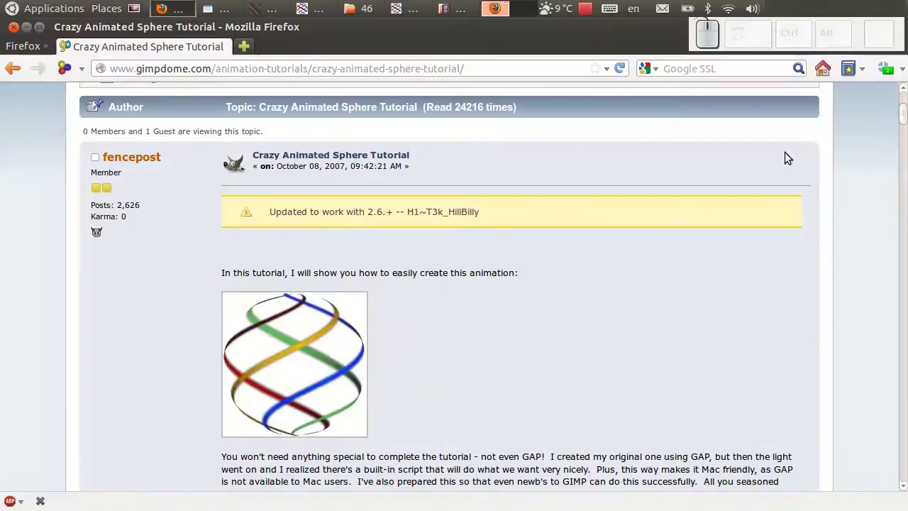
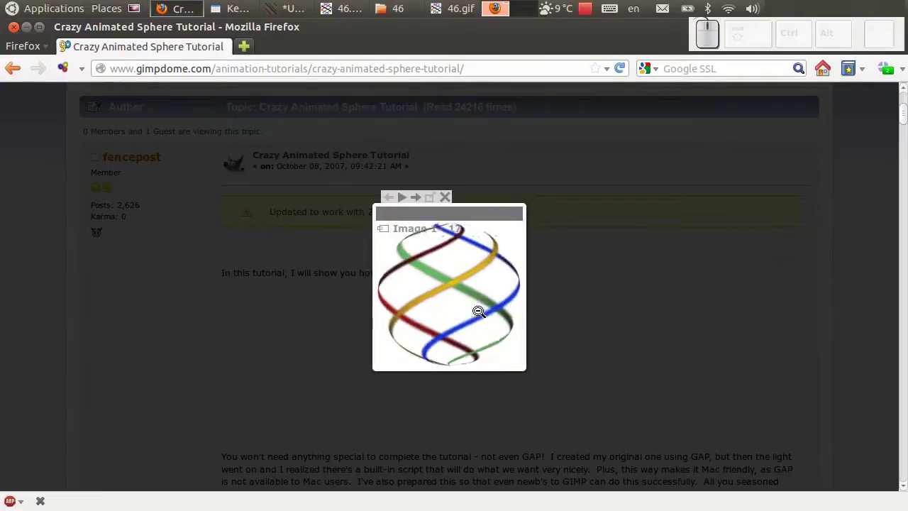
pyautogui.click(480, 310)
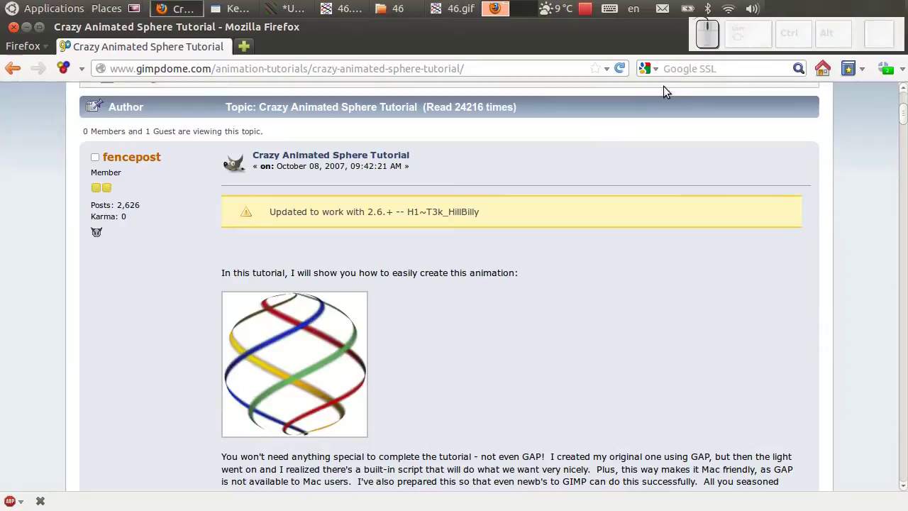
pyautogui.click(454, 10)
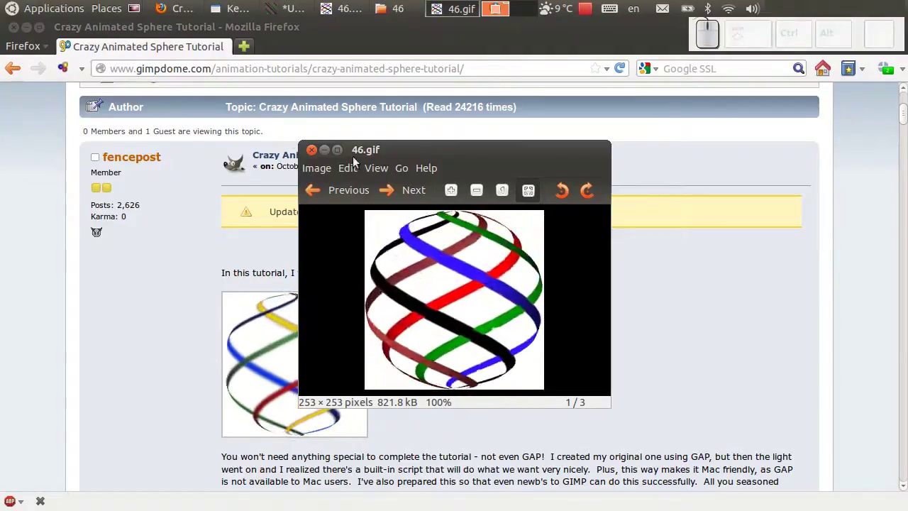
pyautogui.click(308, 149)
# Bring the 46.gif globe image forward and zoom in on its red stripe seam
pyautogui.click(370, 10)
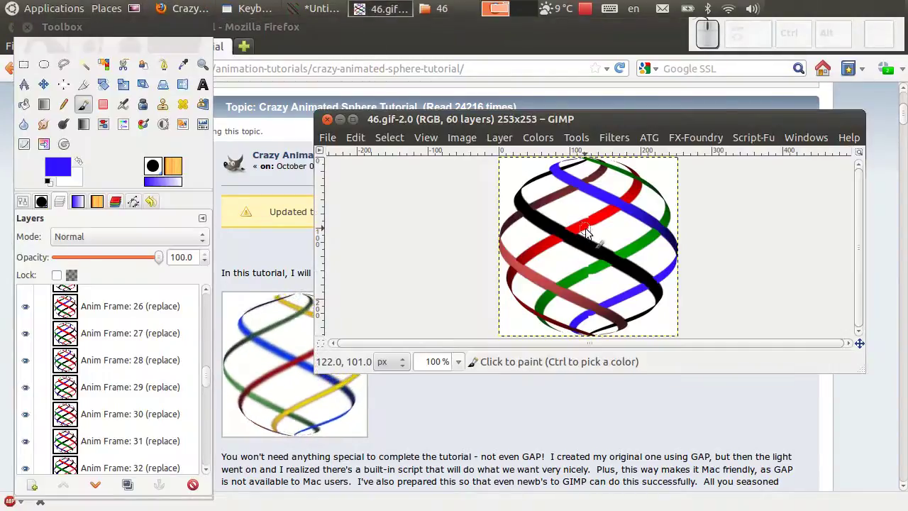
pyautogui.scroll(3)
pyautogui.scroll(3)
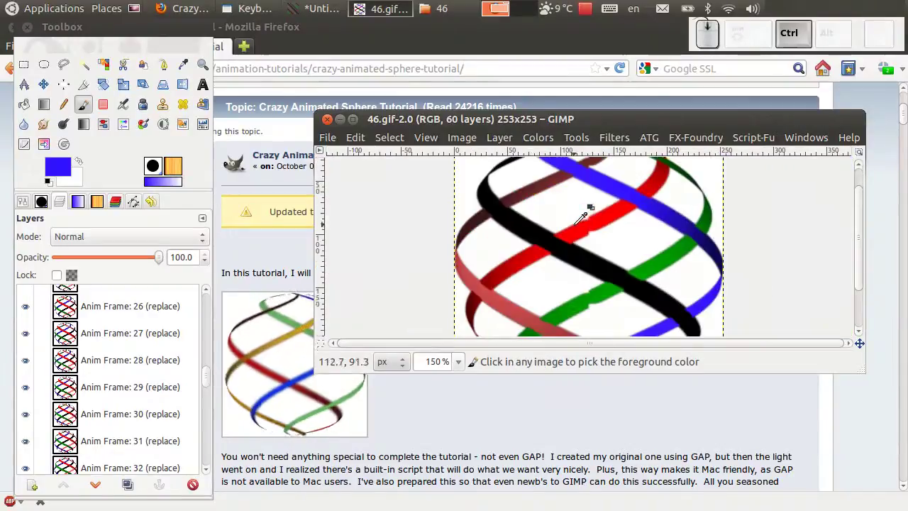
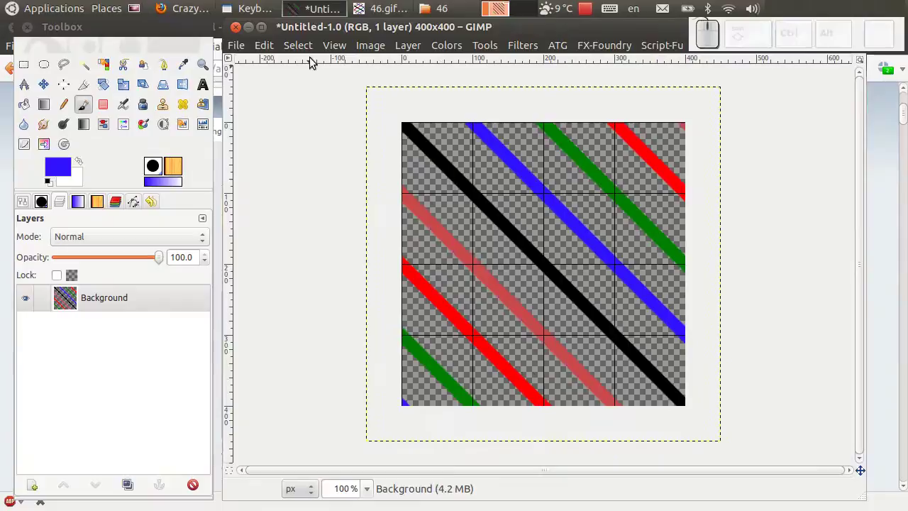
# Set the stripe tile's canvas size to 500×500 px with the stripes centred
pyautogui.click(357, 46)
pyautogui.click(386, 115)
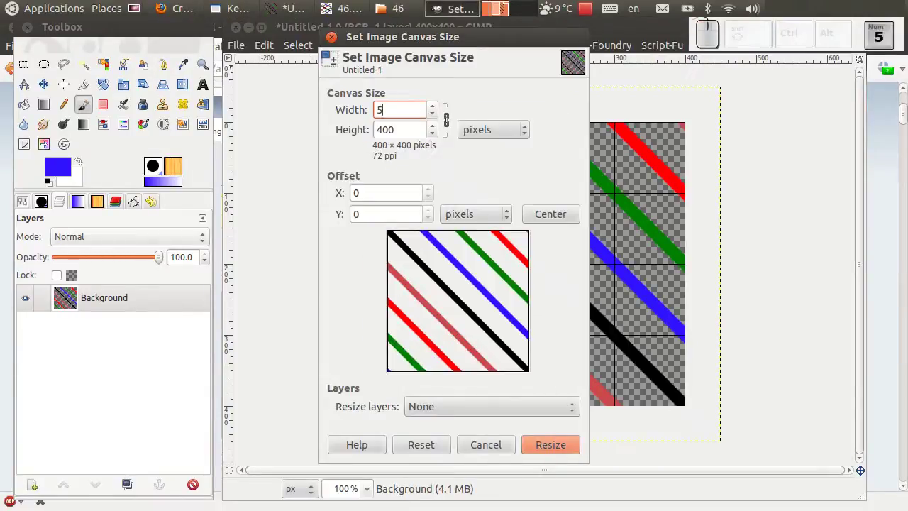
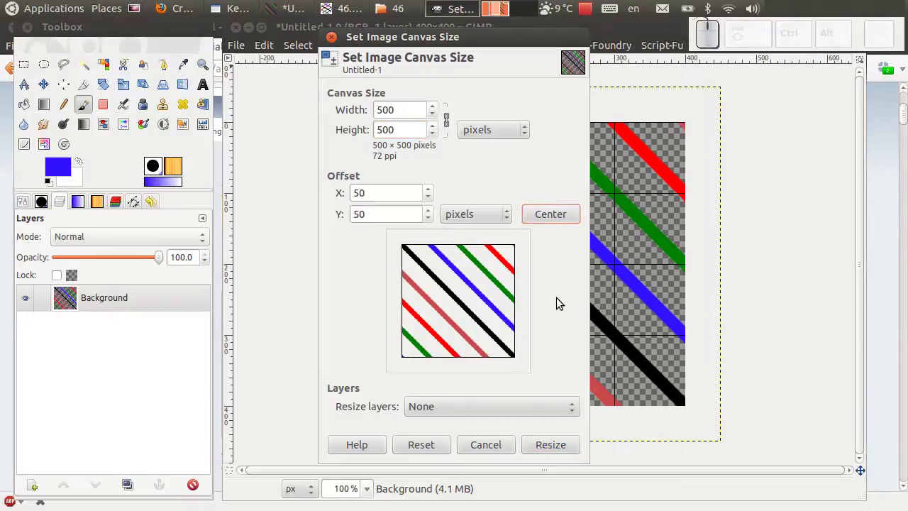
pyautogui.click(553, 451)
pyautogui.scroll(3)
pyautogui.scroll(3)
pyautogui.scroll(3)
pyautogui.scroll(3)
pyautogui.scroll(-3)
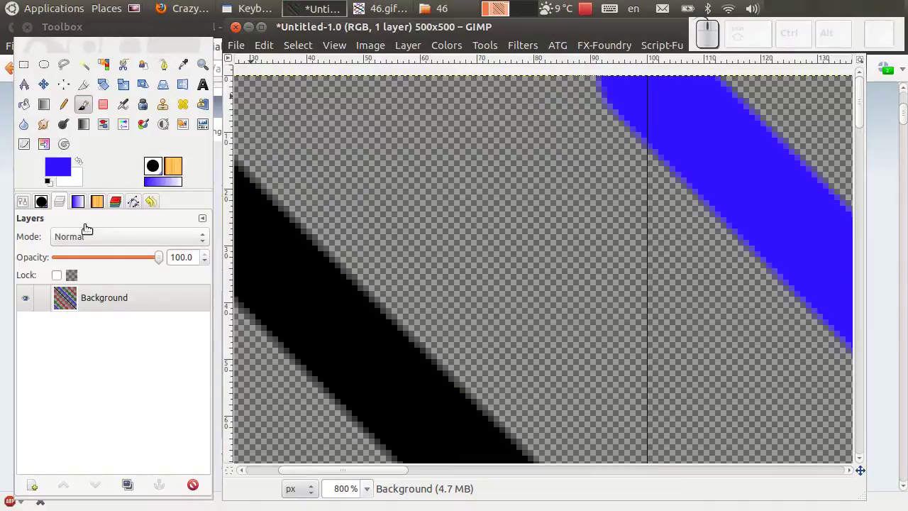
# Choose a small round paintbrush from the brushes list for edge touch-ups
pyautogui.click(47, 201)
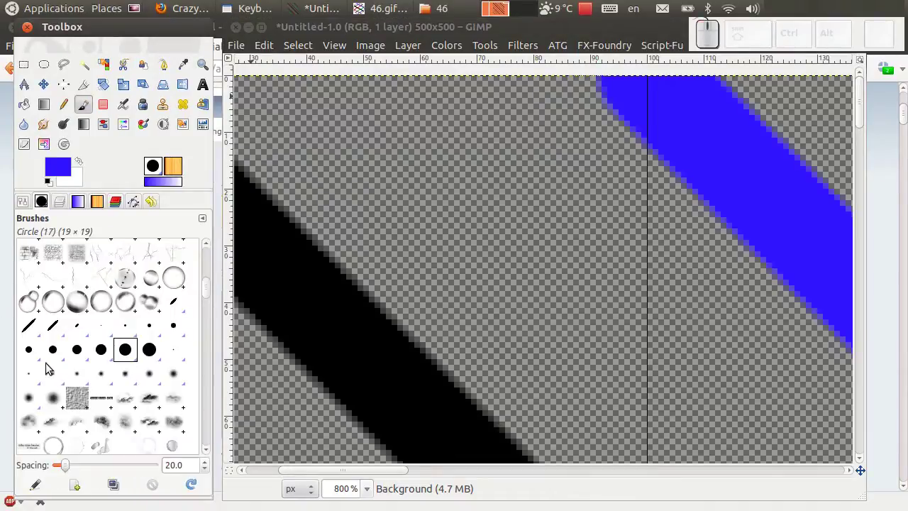
pyautogui.click(31, 353)
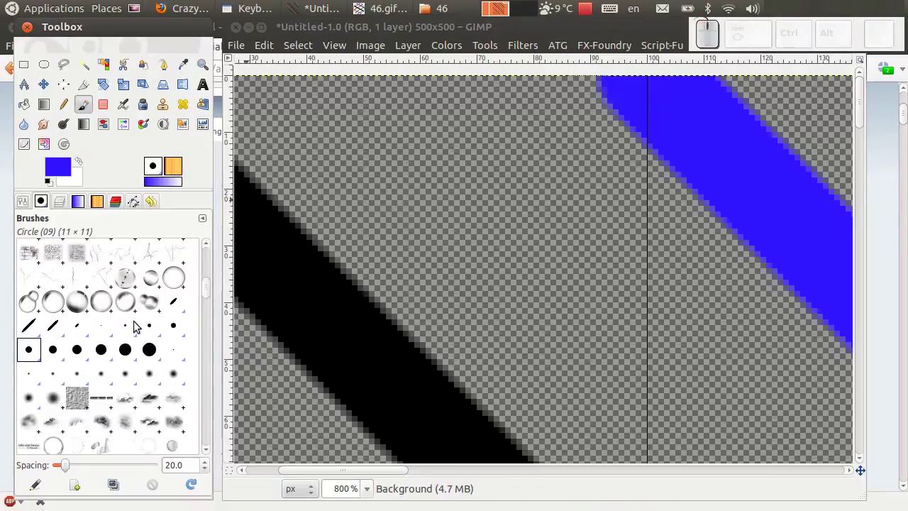
pyautogui.click(153, 331)
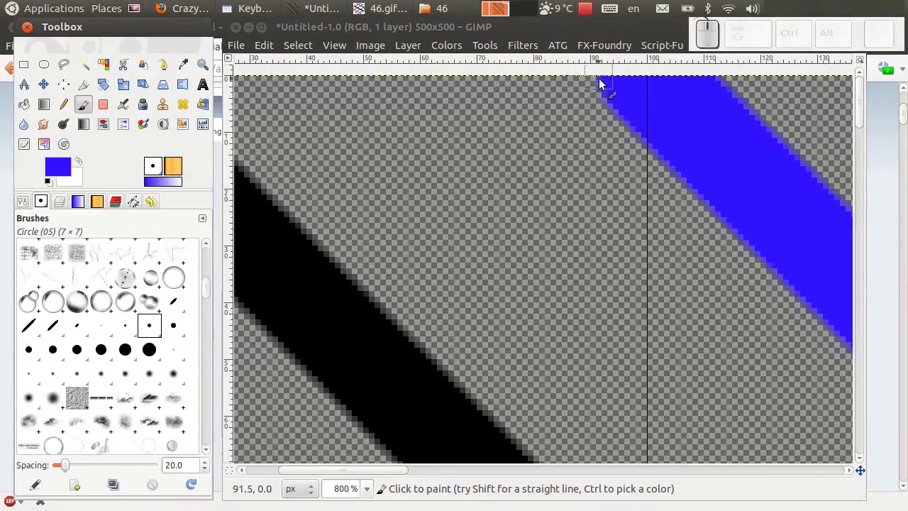
# Paint the blue stripe's end in blue so it meets the tile's top edge
pyautogui.moveTo(605, 84); pyautogui.dragTo(689, 111)
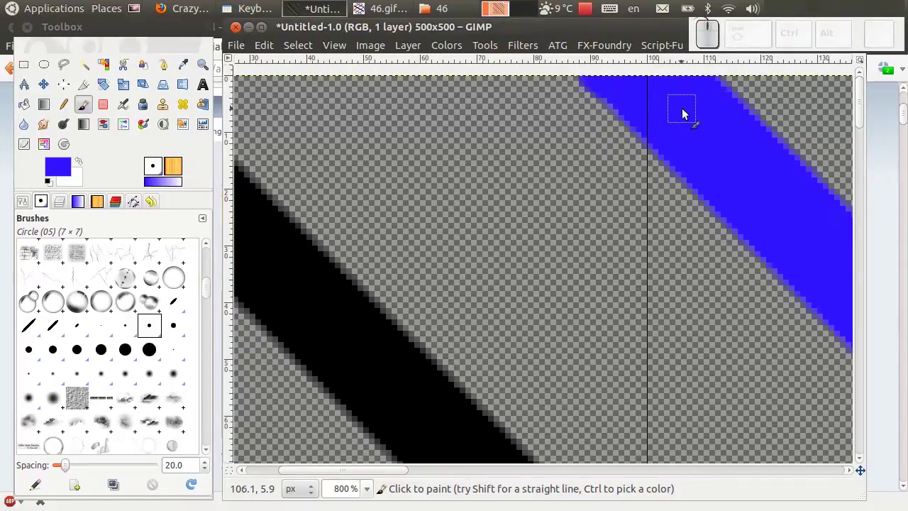
pyautogui.press('ctrl+z')
pyautogui.moveTo(617, 86); pyautogui.dragTo(701, 96)
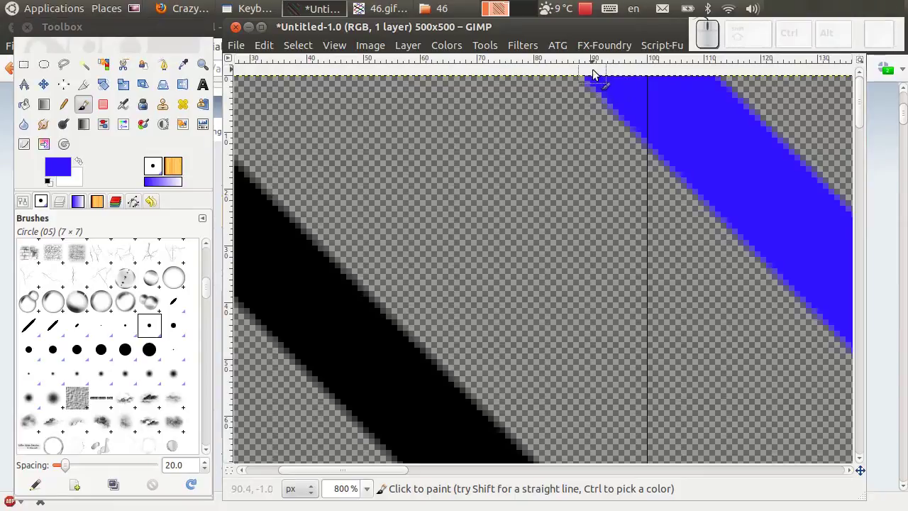
pyautogui.click(595, 71)
pyautogui.scroll(-3)
pyautogui.scroll(-3)
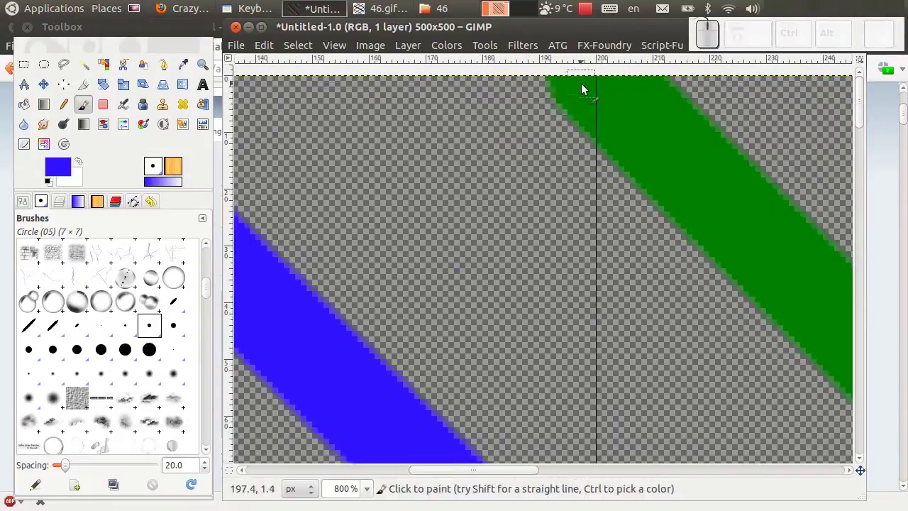
pyautogui.click(564, 86)
pyautogui.press('ctrl+z')
pyautogui.click(62, 165)
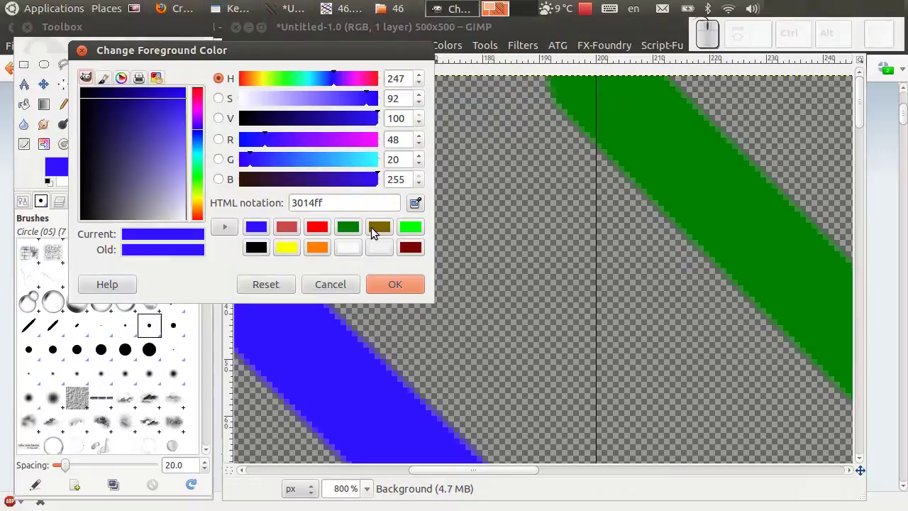
# Fill the green stripe's end up to the top edge in green
pyautogui.click(360, 230)
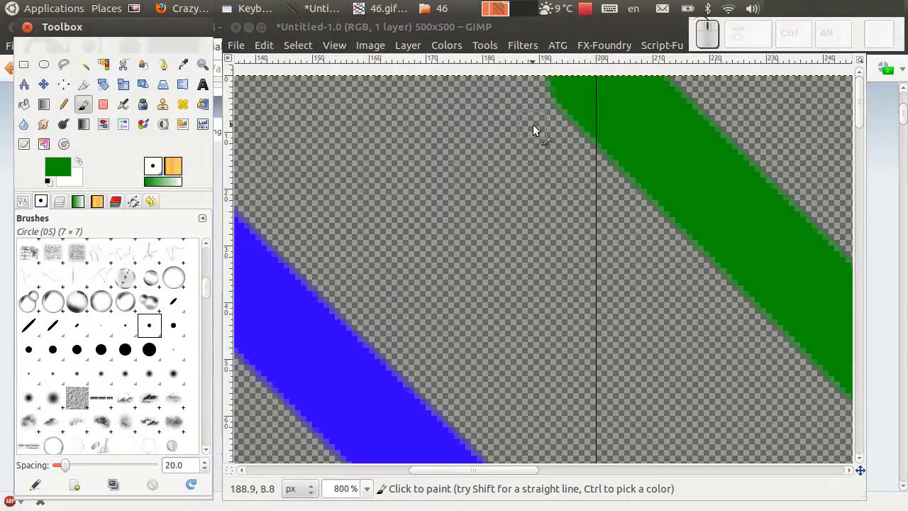
pyautogui.moveTo(565, 85); pyautogui.dragTo(562, 75)
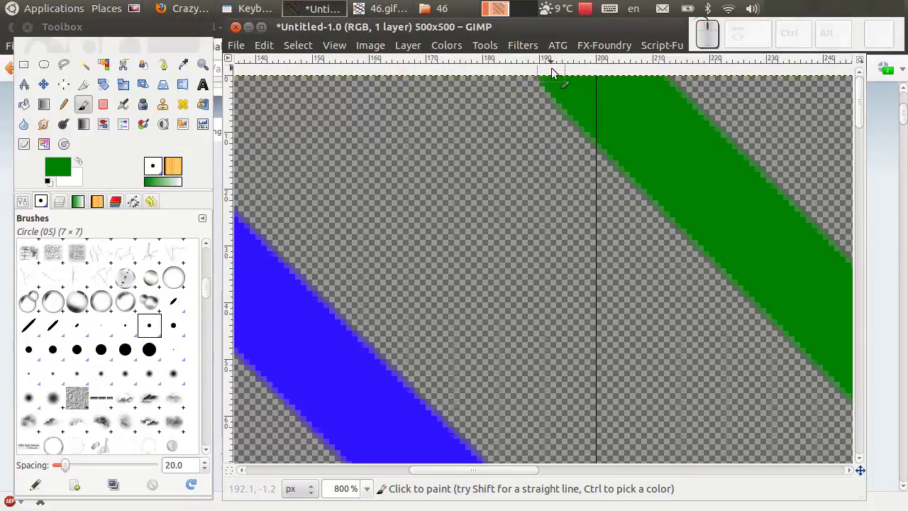
pyautogui.click(545, 72)
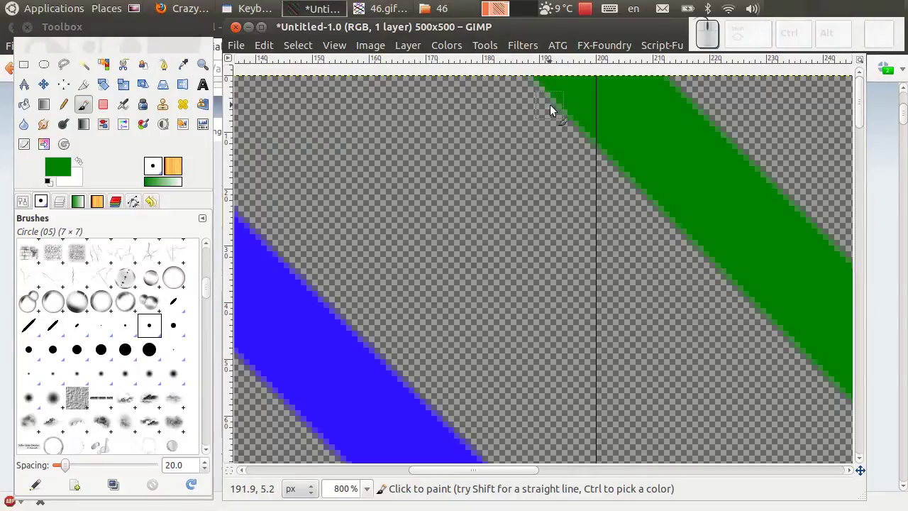
pyautogui.click(559, 86)
pyautogui.scroll(-3)
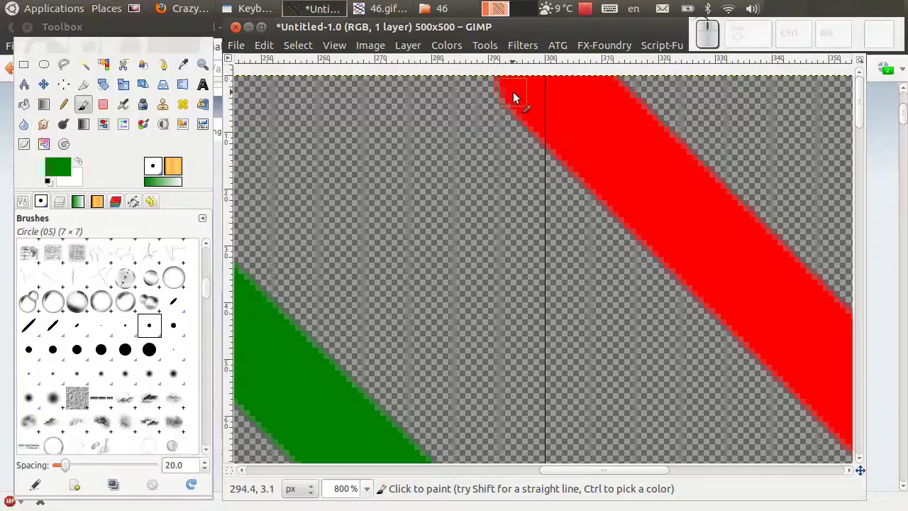
# Fill the red stripe's end up to the top edge in red
pyautogui.click(510, 89)
pyautogui.press('ctrl+z')
pyautogui.click(58, 163)
pyautogui.click(346, 230)
pyautogui.moveTo(517, 87); pyautogui.dragTo(526, 121)
pyautogui.press('ctrl+z')
pyautogui.moveTo(513, 84); pyautogui.dragTo(507, 72)
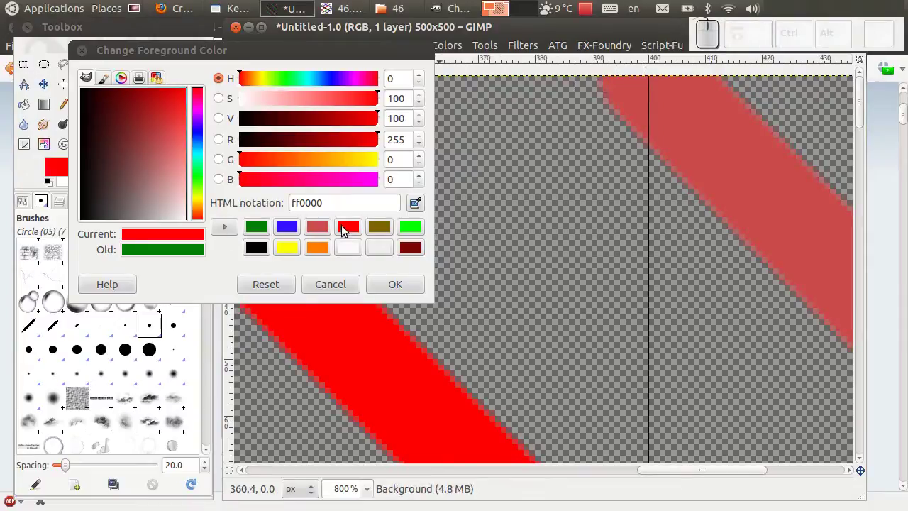
# Fill the pink stripe's end up to the top edge in its pinkish red
pyautogui.click(328, 226)
pyautogui.moveTo(609, 84); pyautogui.dragTo(625, 99)
pyautogui.press('ctrl+z')
pyautogui.moveTo(618, 85); pyautogui.dragTo(687, 129)
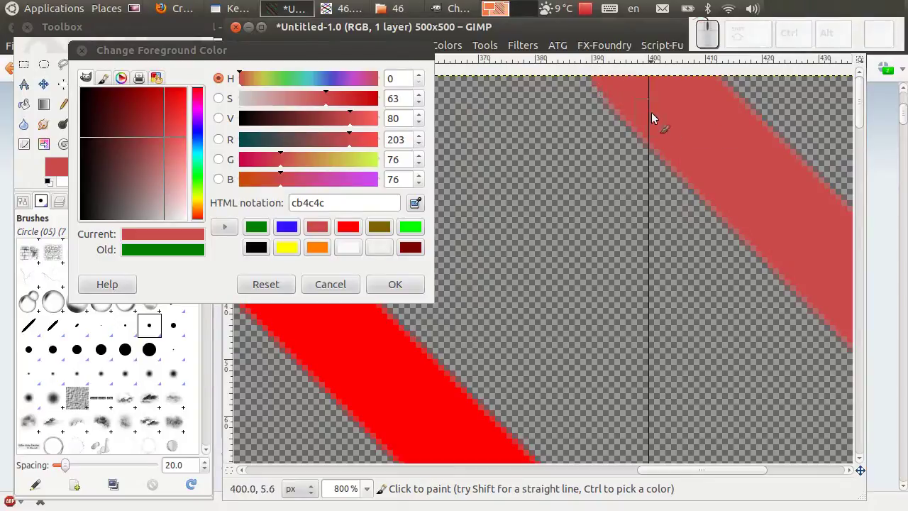
pyautogui.click(602, 71)
pyautogui.scroll(-3)
pyautogui.moveTo(852, 90); pyautogui.dragTo(840, 98)
pyautogui.scroll(3)
pyautogui.scroll(-3)
# Extend the red and green stripe ends to meet the tile's right edge in matching colours
pyautogui.click(359, 227)
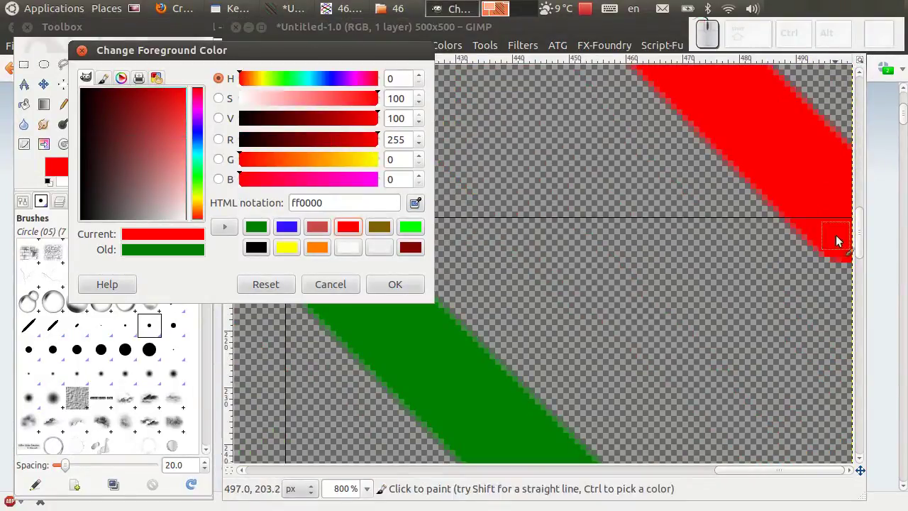
pyautogui.moveTo(841, 246); pyautogui.dragTo(799, 232)
pyautogui.scroll(-3)
pyautogui.scroll(-3)
pyautogui.click(260, 231)
pyautogui.moveTo(833, 215); pyautogui.dragTo(412, 219)
pyautogui.press('ctrl+z')
pyautogui.click(254, 230)
pyautogui.moveTo(834, 217); pyautogui.dragTo(843, 224)
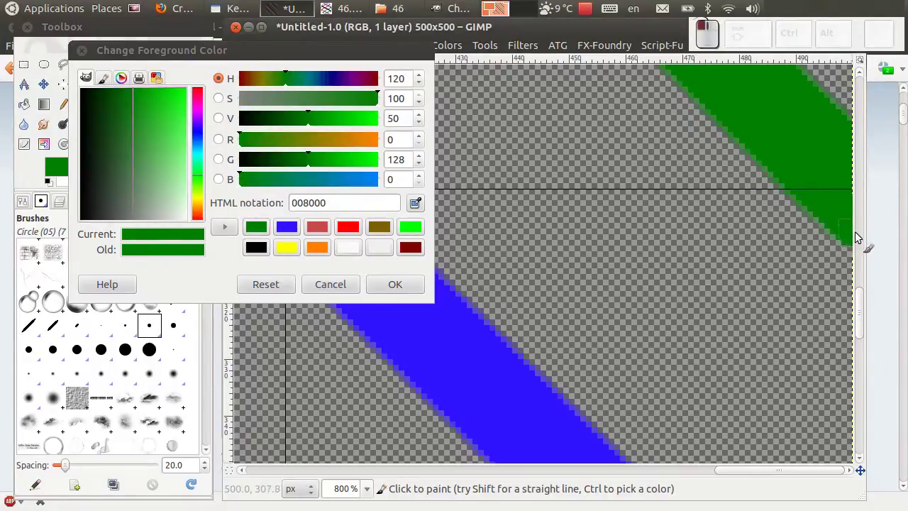
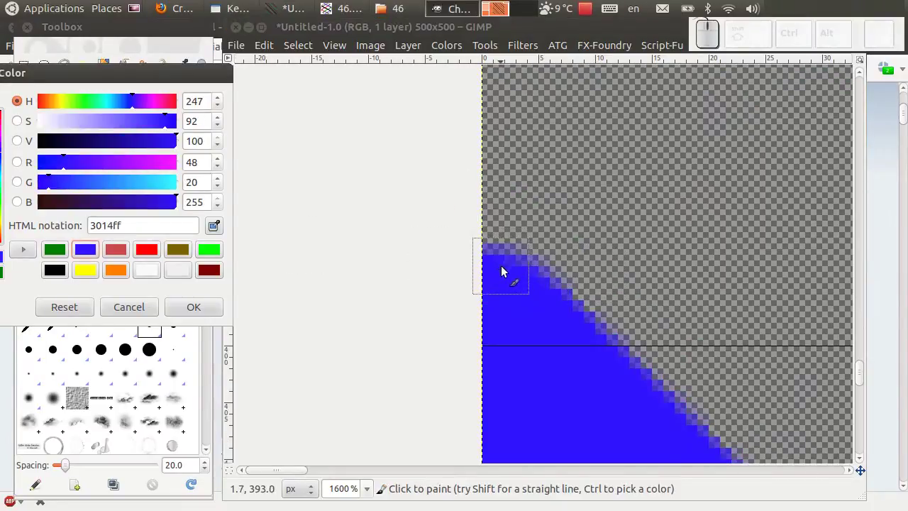
# Patch the blue stripe's ends at the left and bottom edges in blue
pyautogui.moveTo(498, 272); pyautogui.dragTo(670, 299)
pyautogui.scroll(-3)
pyautogui.scroll(3)
pyautogui.scroll(-3)
pyautogui.scroll(-3)
pyautogui.moveTo(278, 436); pyautogui.dragTo(311, 478)
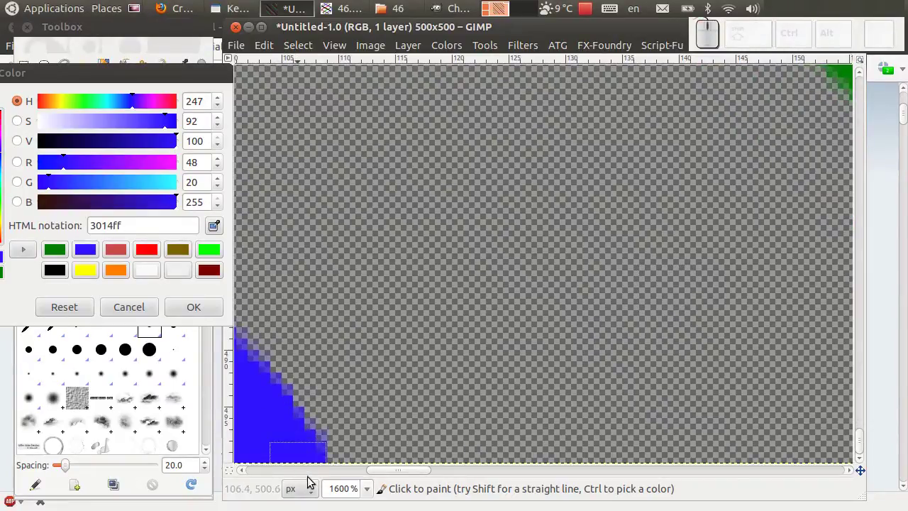
pyautogui.scroll(-3)
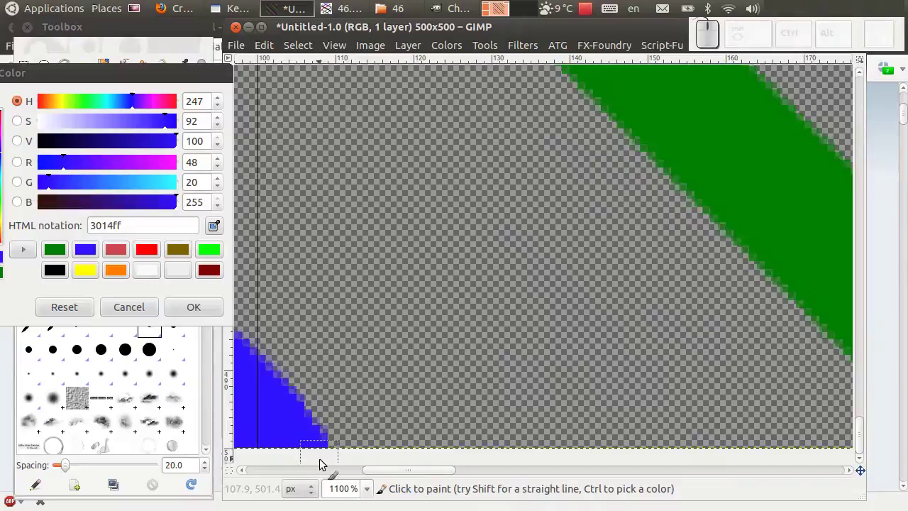
pyautogui.click(317, 460)
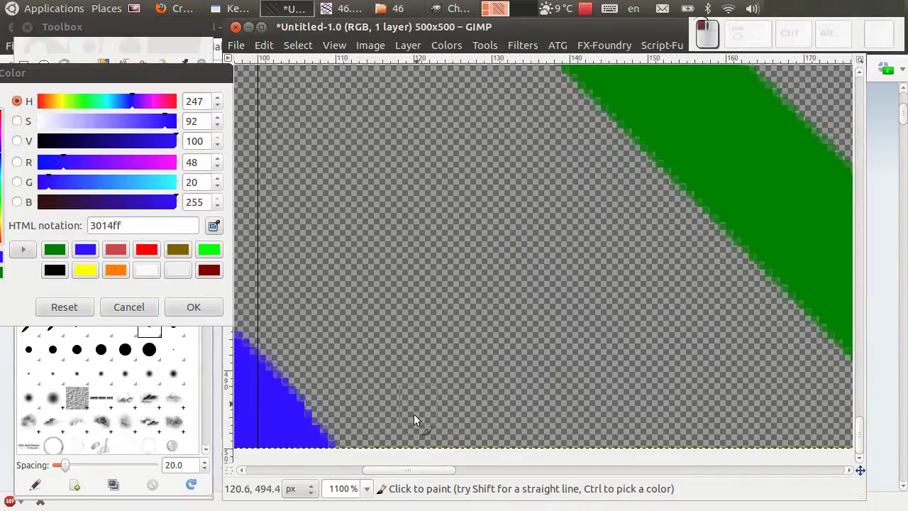
# Patch the green and red stripe ends along the bottom edge in matching colours
pyautogui.middleClick(543, 305)
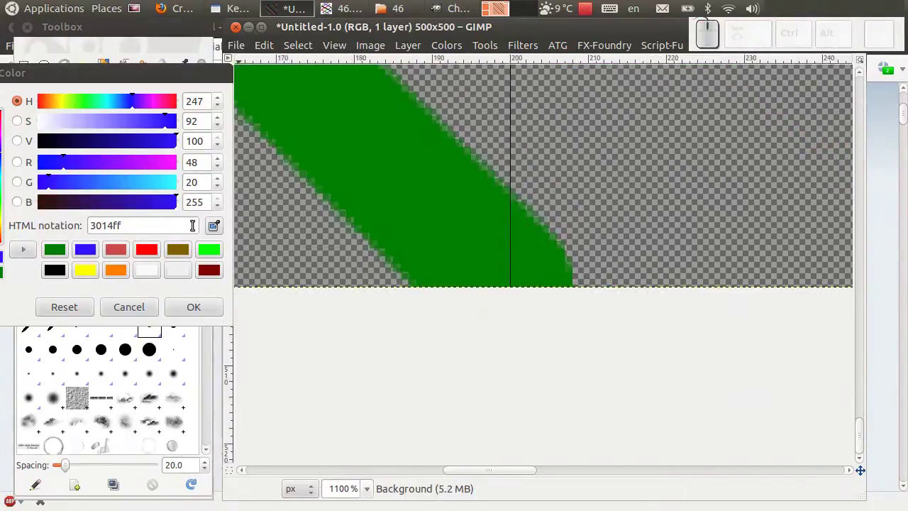
pyautogui.click(56, 247)
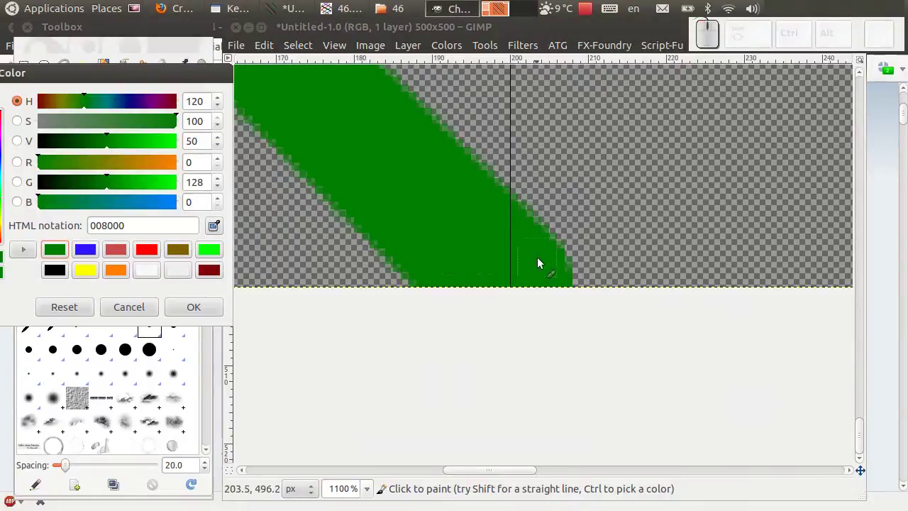
pyautogui.moveTo(544, 266); pyautogui.dragTo(588, 228)
pyautogui.scroll(-3)
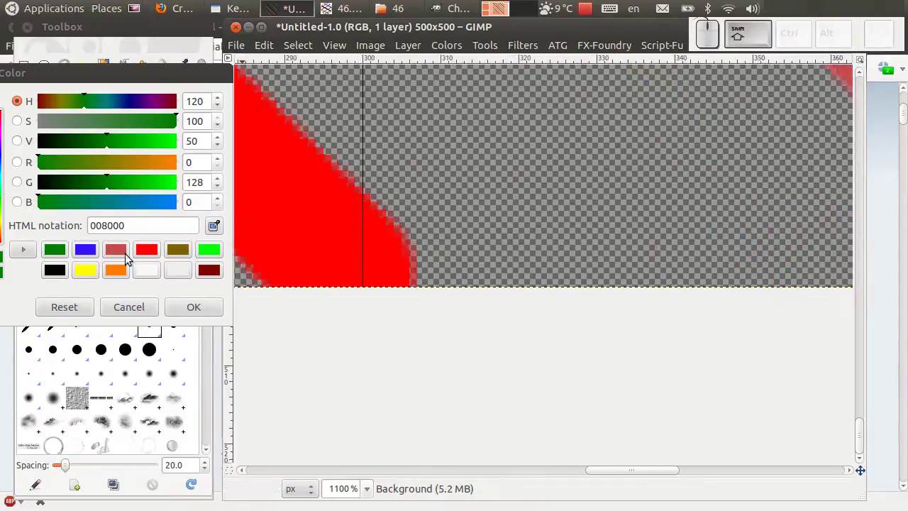
pyautogui.click(150, 255)
pyautogui.moveTo(391, 264); pyautogui.dragTo(476, 199)
pyautogui.scroll(-3)
pyautogui.scroll(-3)
pyautogui.scroll(-3)
pyautogui.scroll(-3)
pyautogui.click(50, 73)
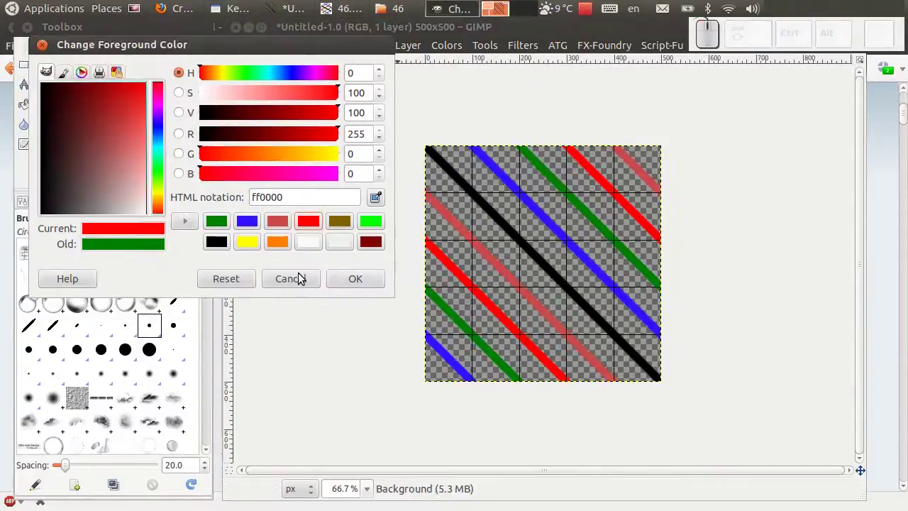
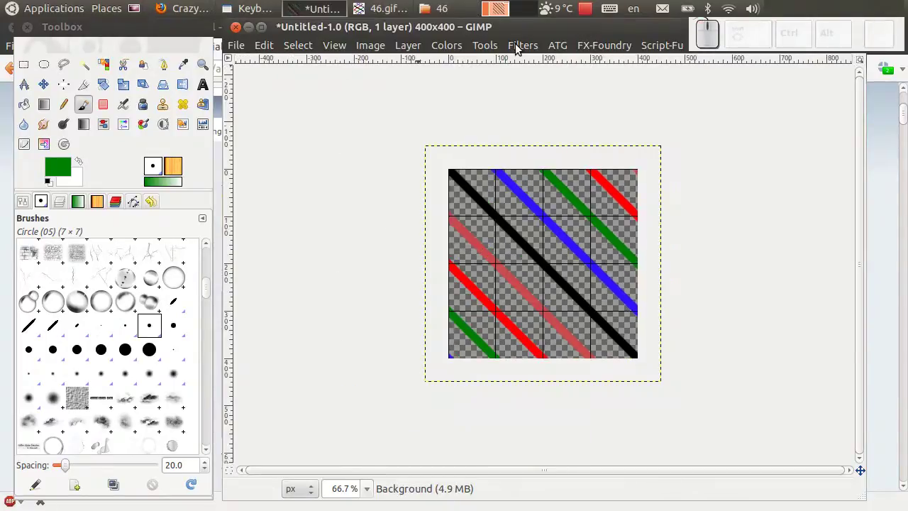
# Run the Spinning Globe animation filter with 60 frames, working on a copy
pyautogui.click(520, 47)
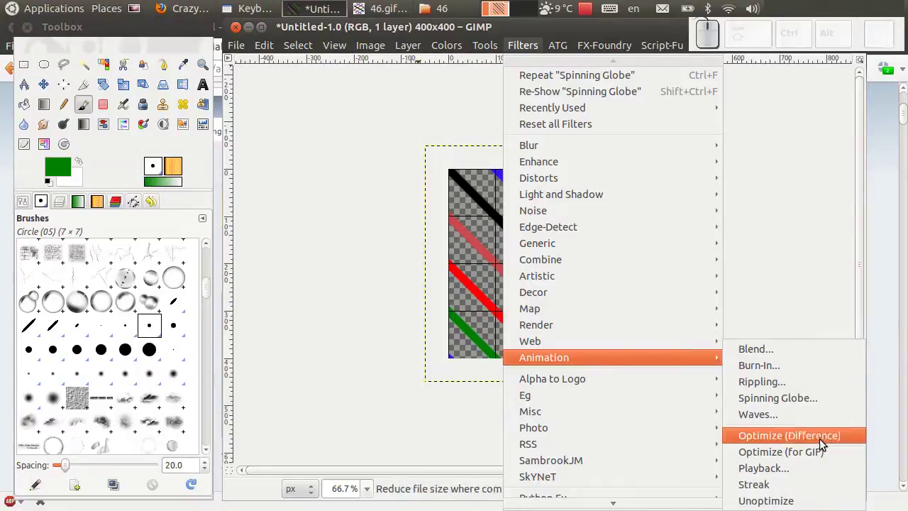
pyautogui.click(817, 400)
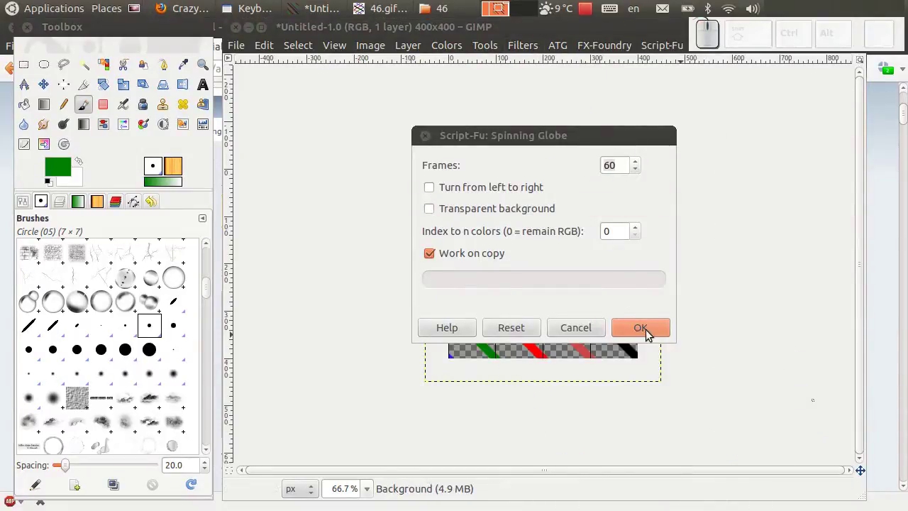
pyautogui.click(650, 333)
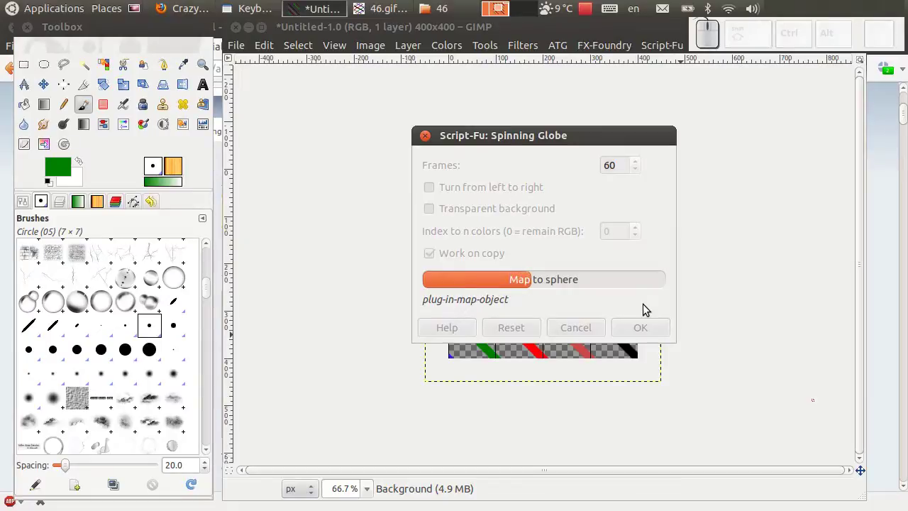
pyautogui.moveTo(604, 130); pyautogui.dragTo(460, 12)
# Save the new globe as the looping animated GIF 46-1.gif
pyautogui.click(459, 12)
pyautogui.click(232, 141)
pyautogui.click(263, 309)
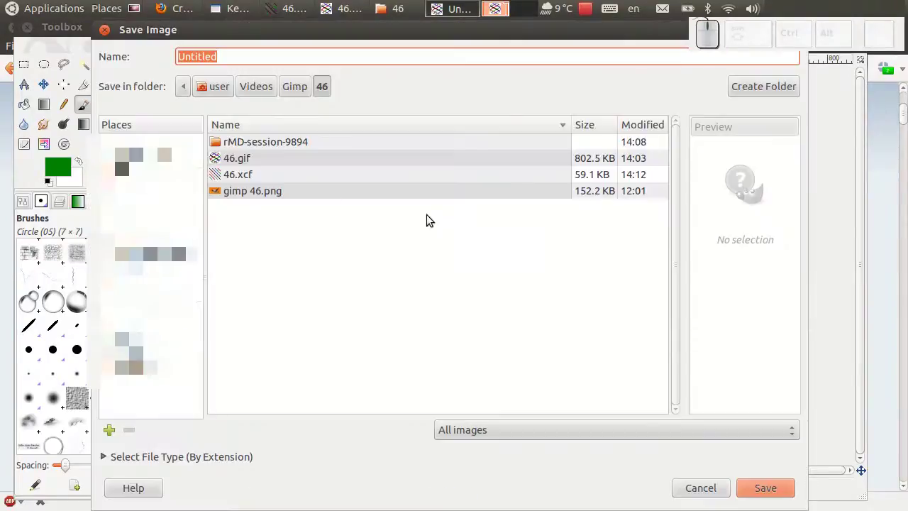
pyautogui.click(706, 495)
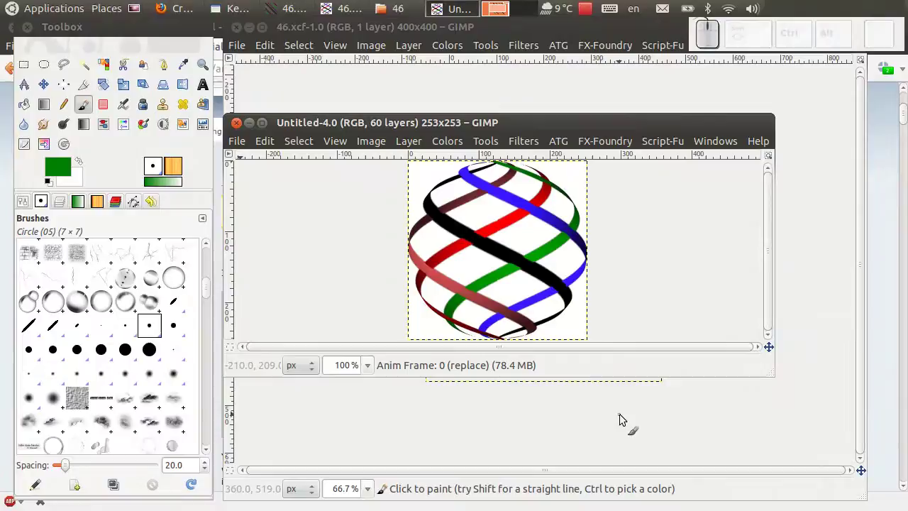
pyautogui.click(245, 147)
pyautogui.click(286, 314)
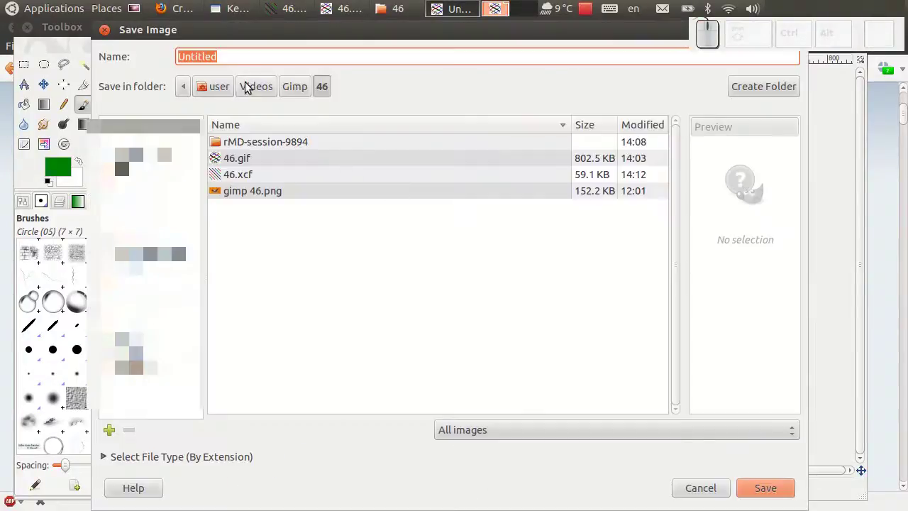
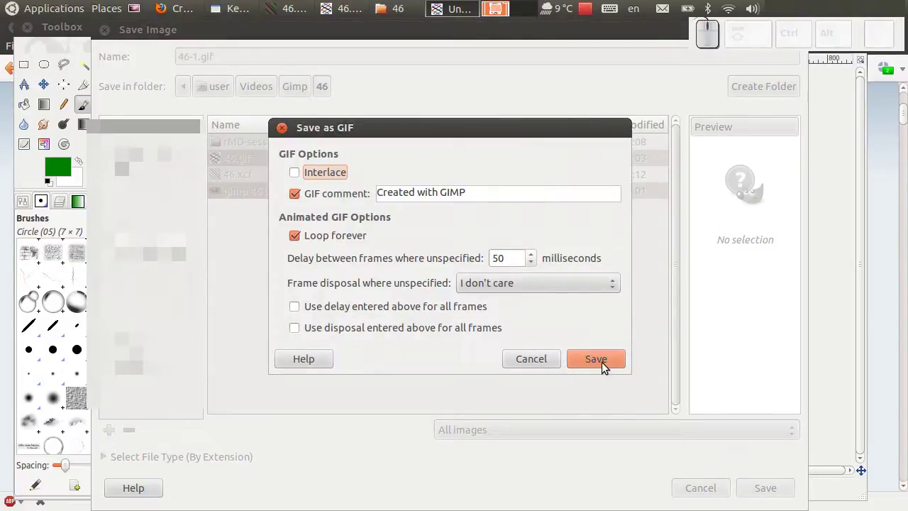
pyautogui.click(604, 361)
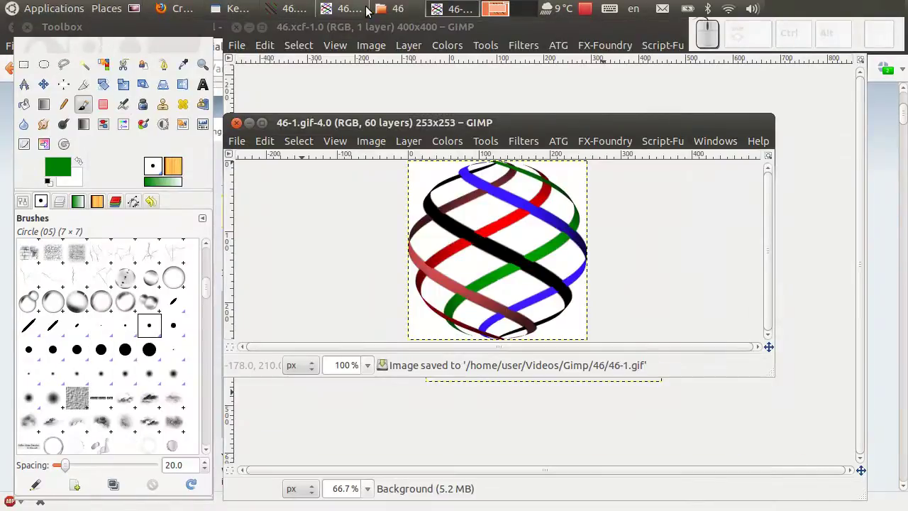
# Open 46-1.gif from the 46 folder to preview the animation
pyautogui.click(382, 9)
pyautogui.click(281, 274)
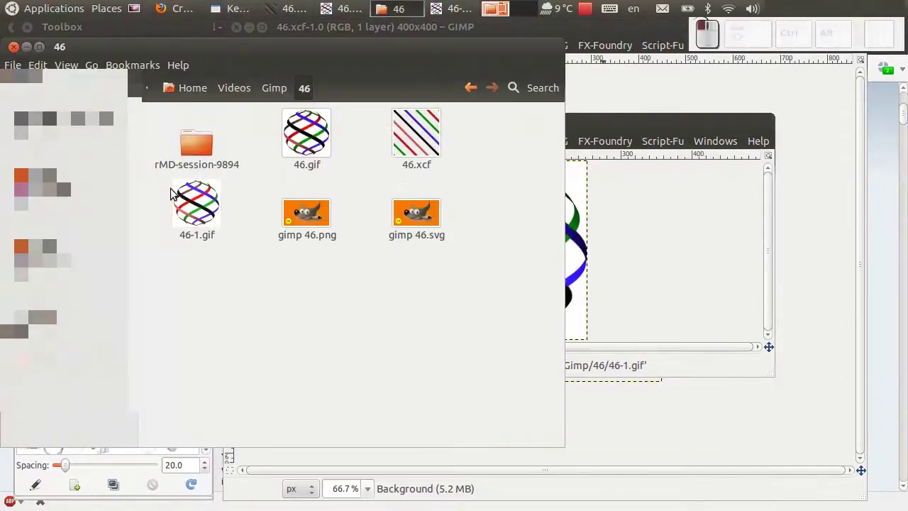
pyautogui.click(177, 191)
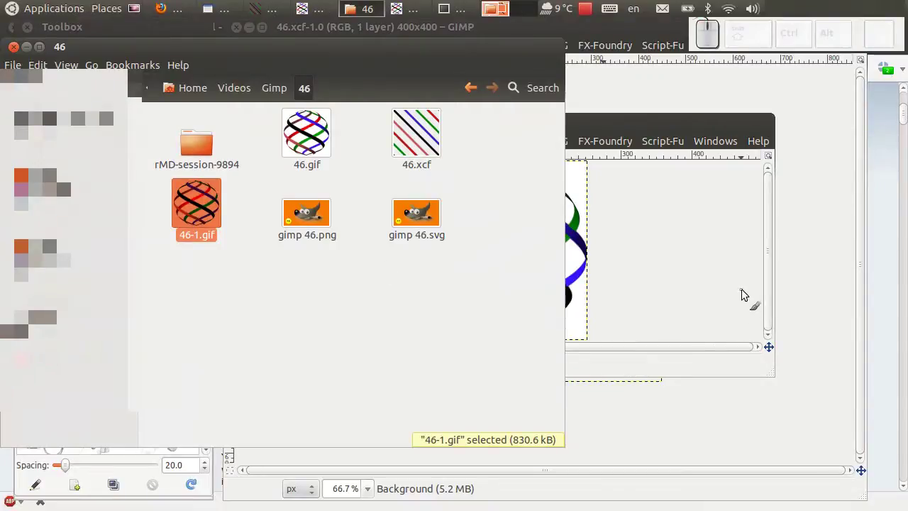